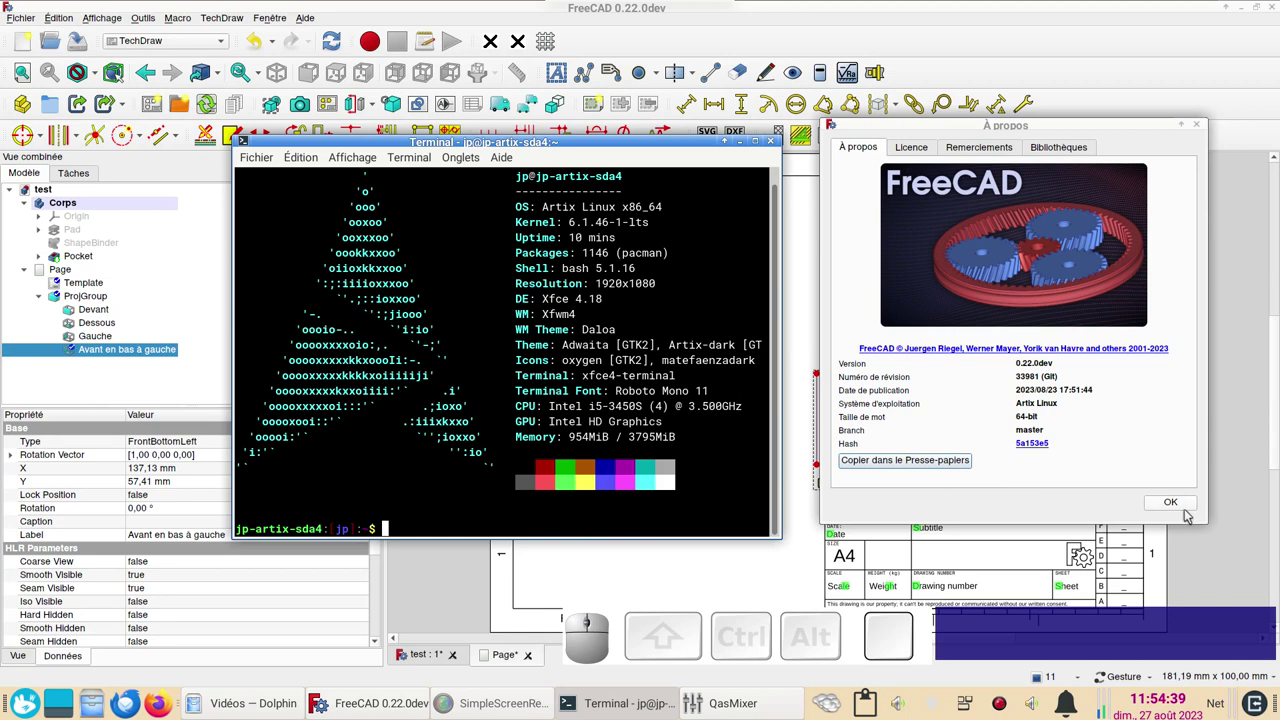
click(1182, 505)
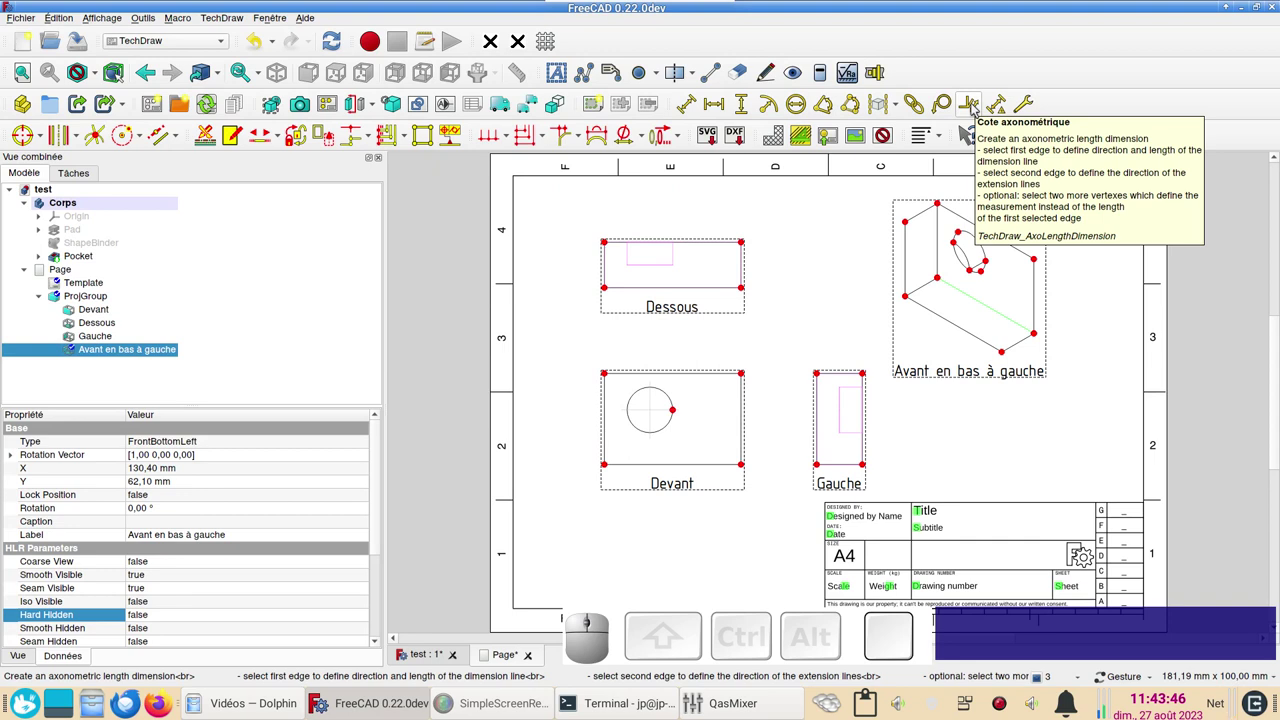
click(1094, 406)
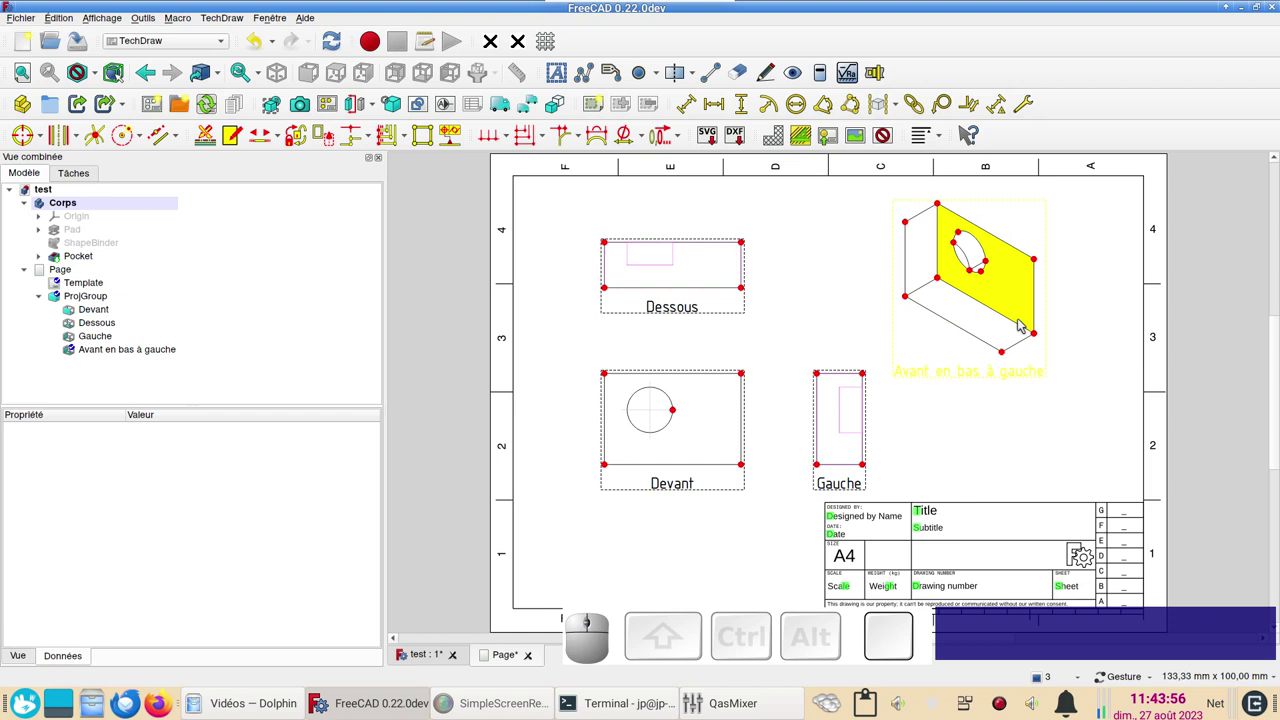
click(1019, 324)
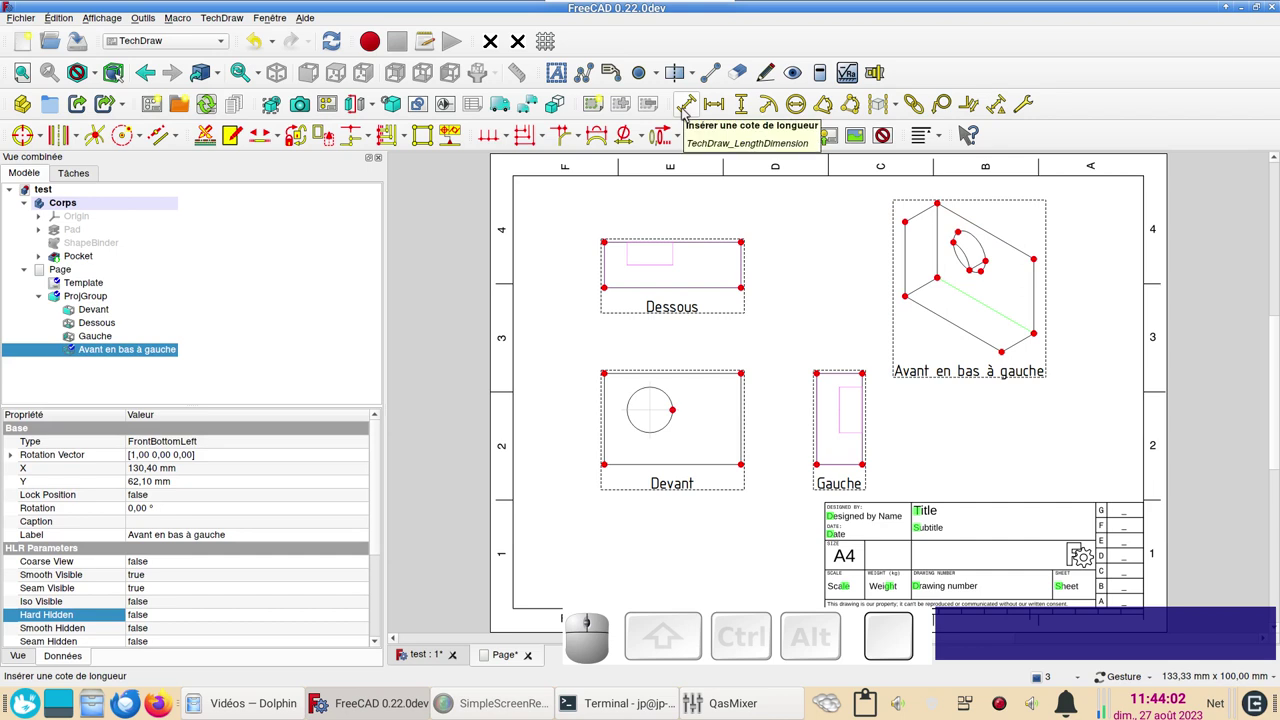
click(687, 111)
drag(990, 311, 953, 440)
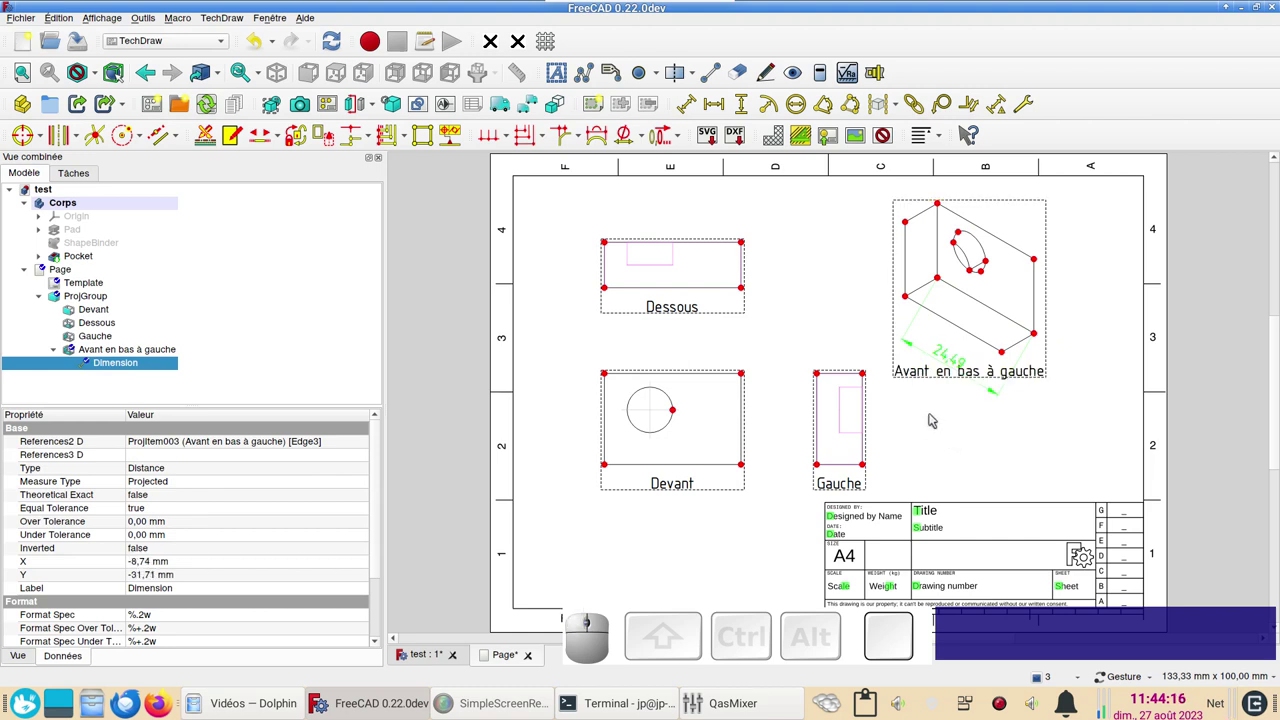
key(Delete)
Add an axonometric length dimension of 24,49 on the isometric view's bottom edge, placed below the view
drag(885, 364, 949, 128)
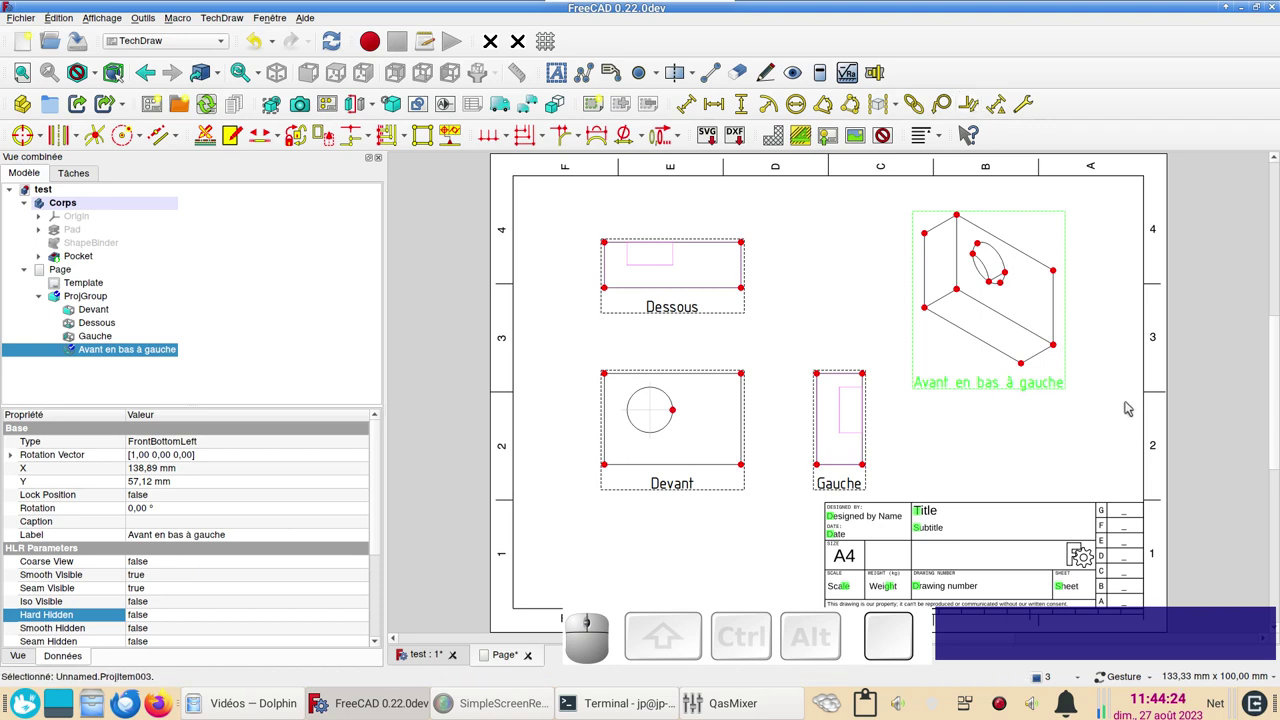
click(1128, 407)
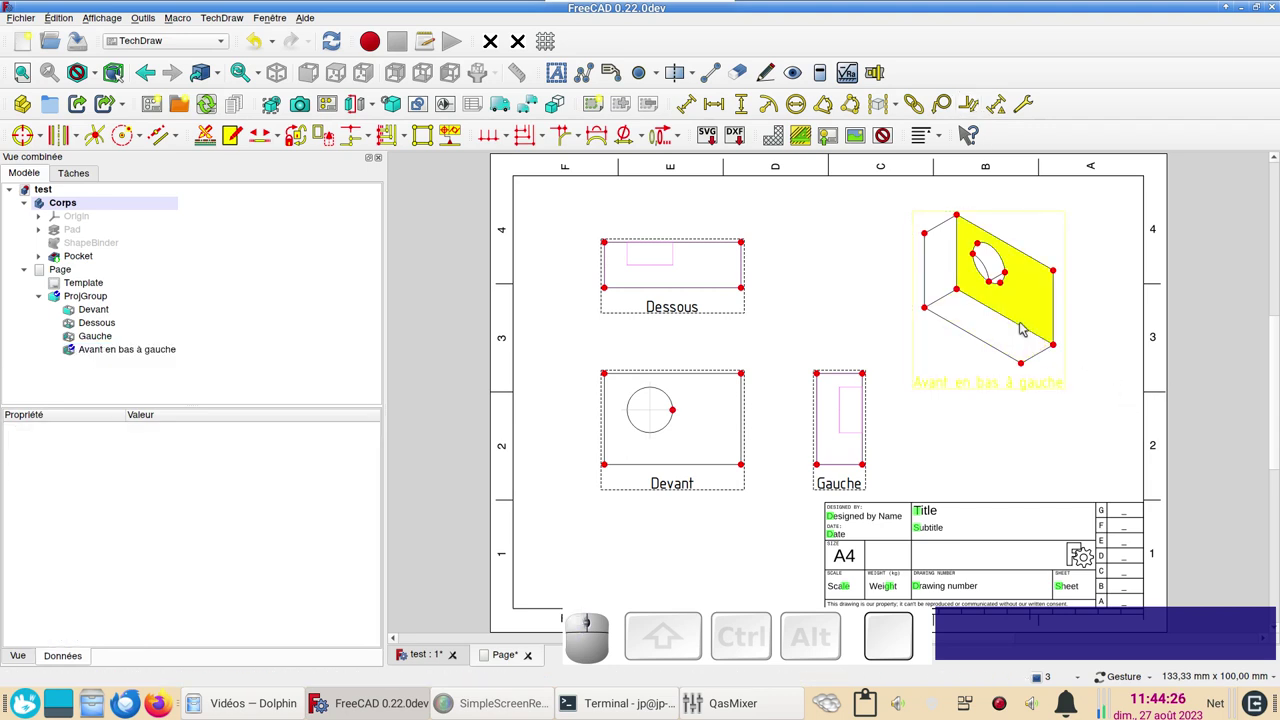
click(1025, 327)
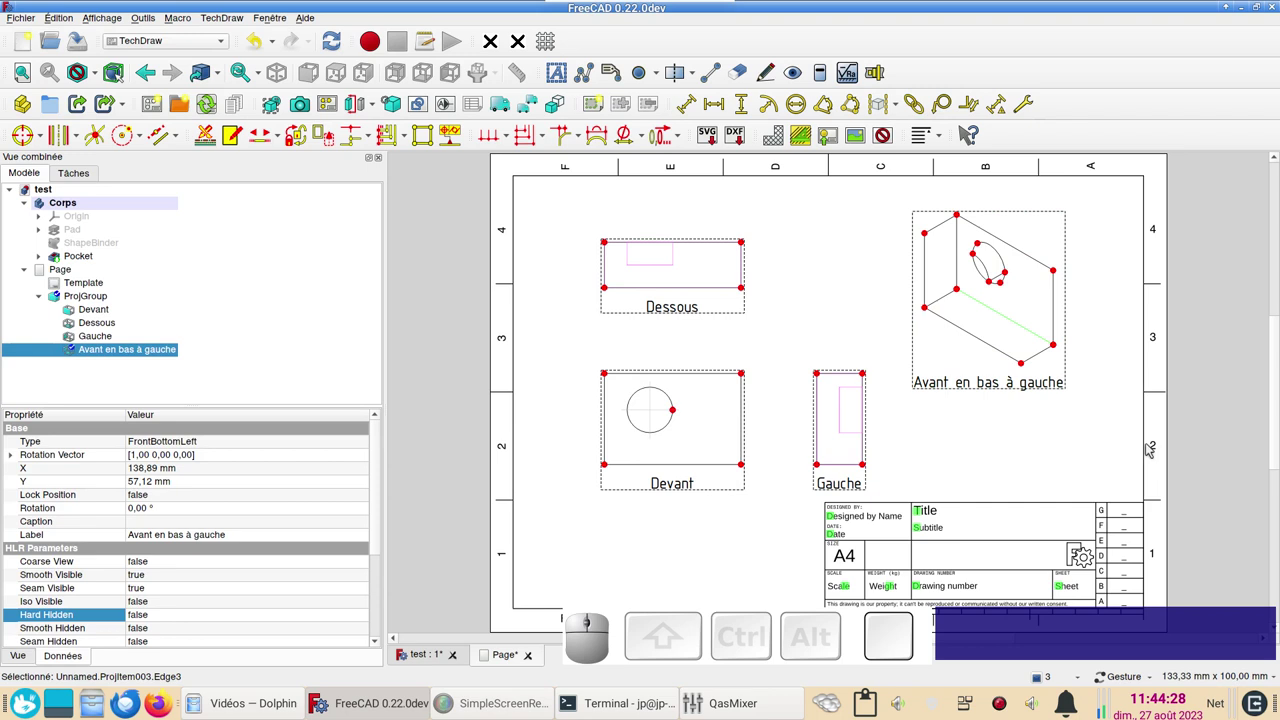
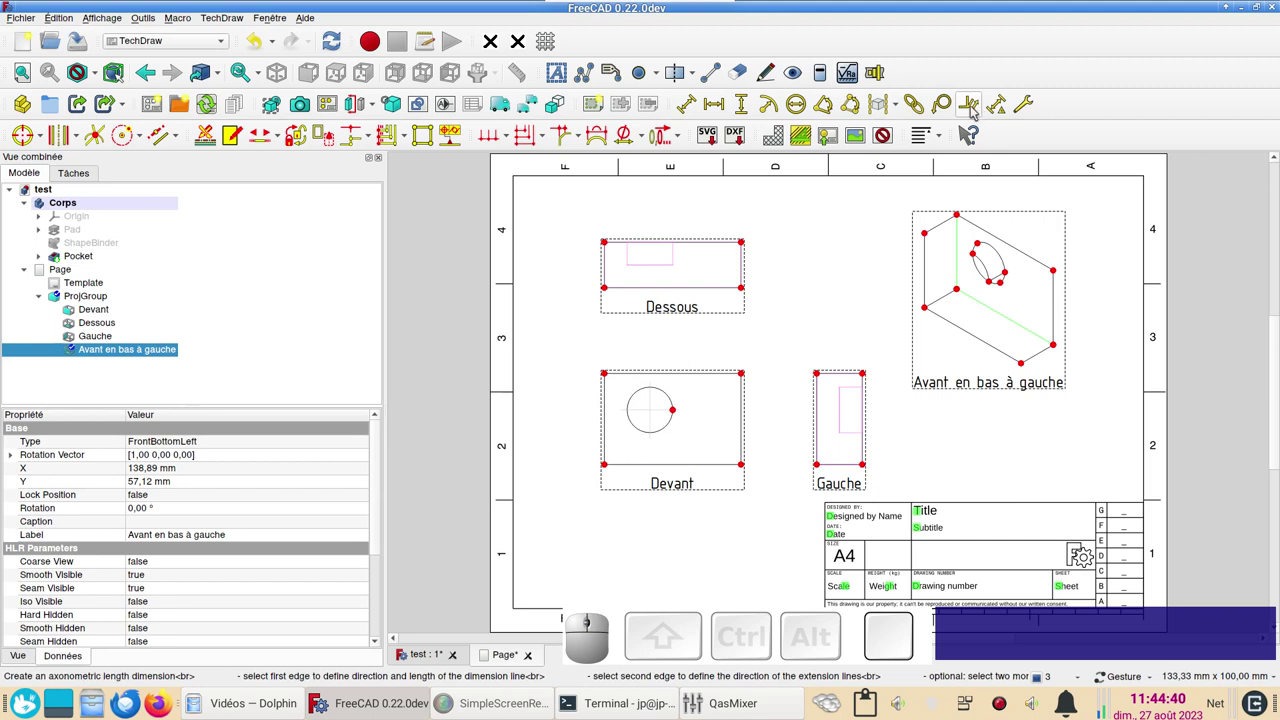
click(976, 109)
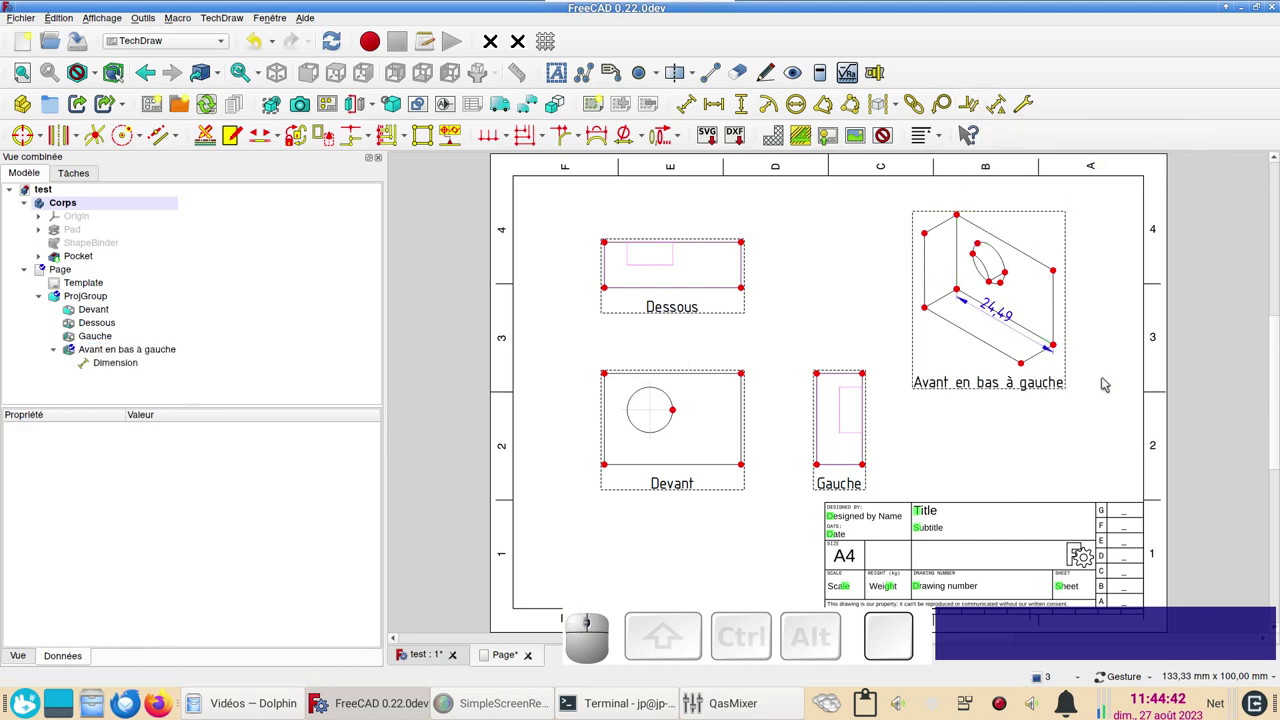
drag(998, 319, 988, 438)
click(987, 443)
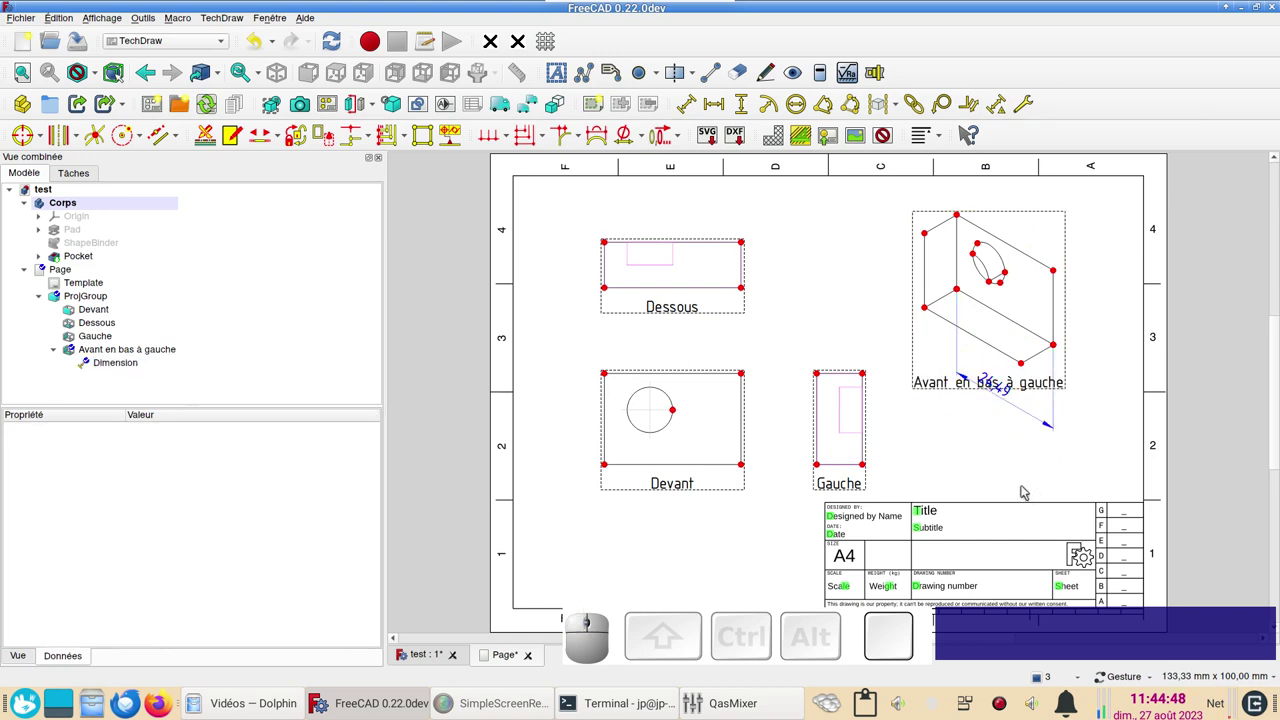
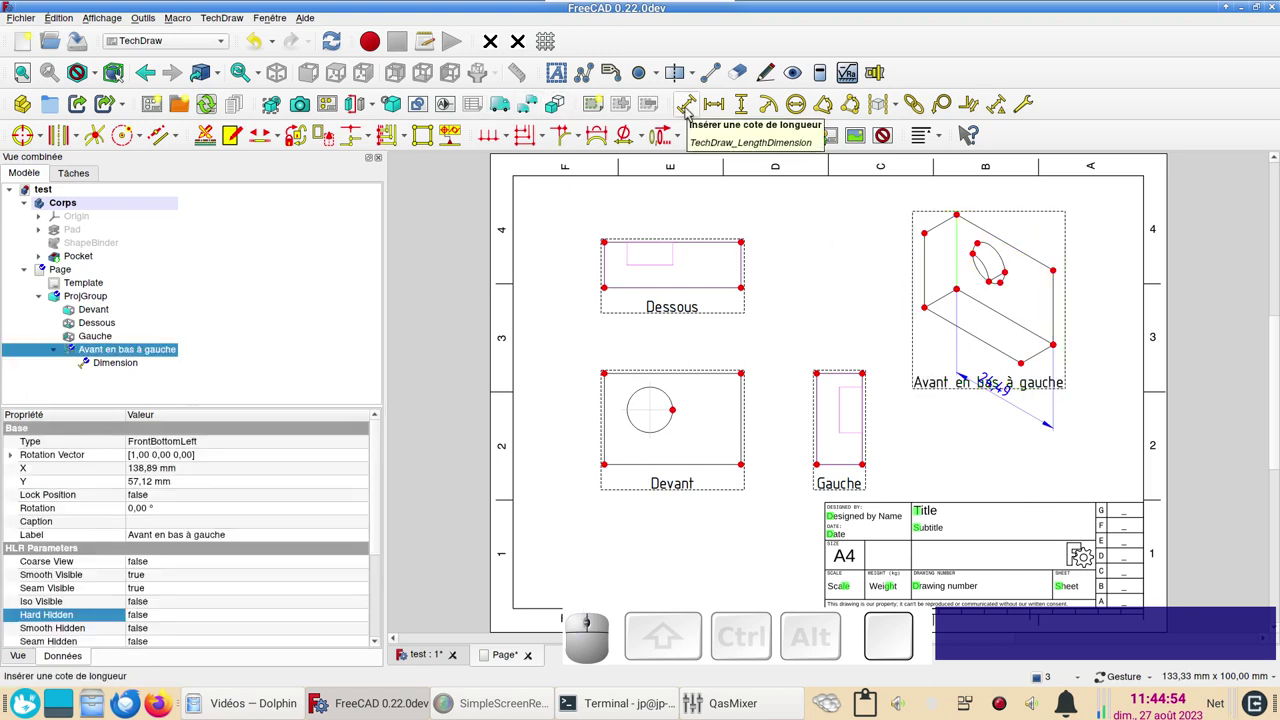
Add a 16,33 length dimension on the vertical edge, placed left of the view, and hide view frames
click(693, 113)
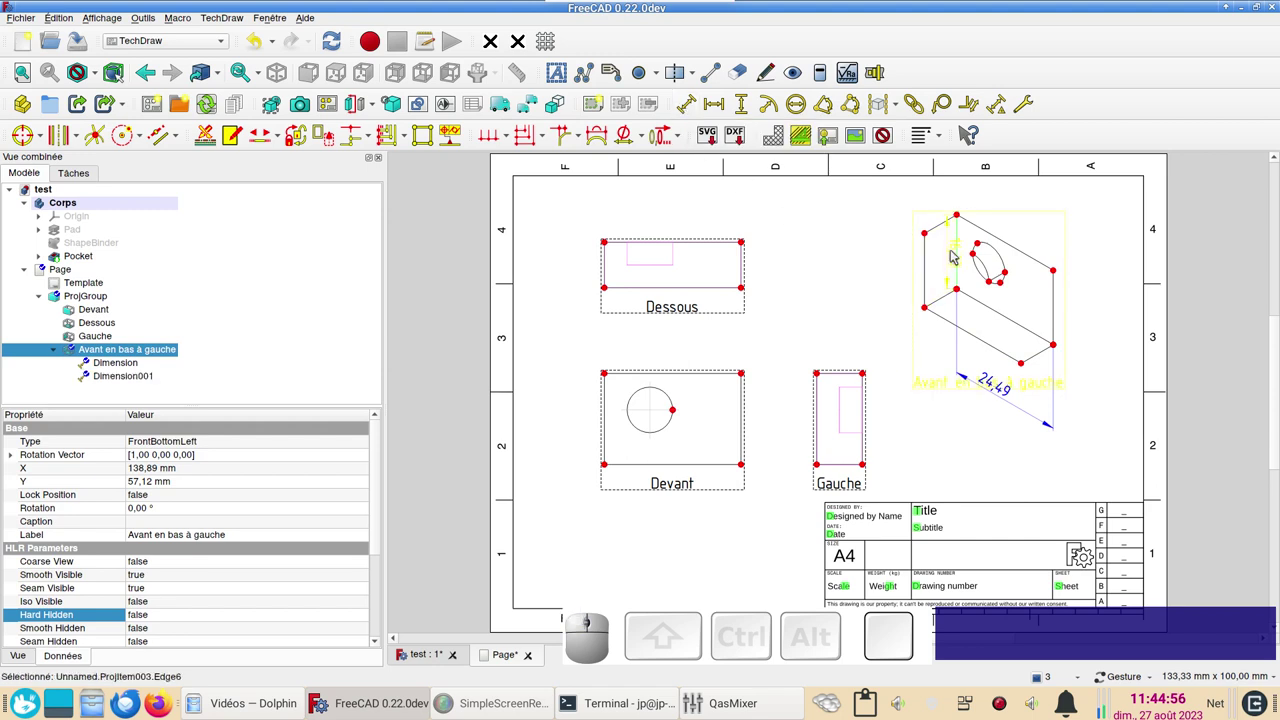
drag(959, 257, 959, 434)
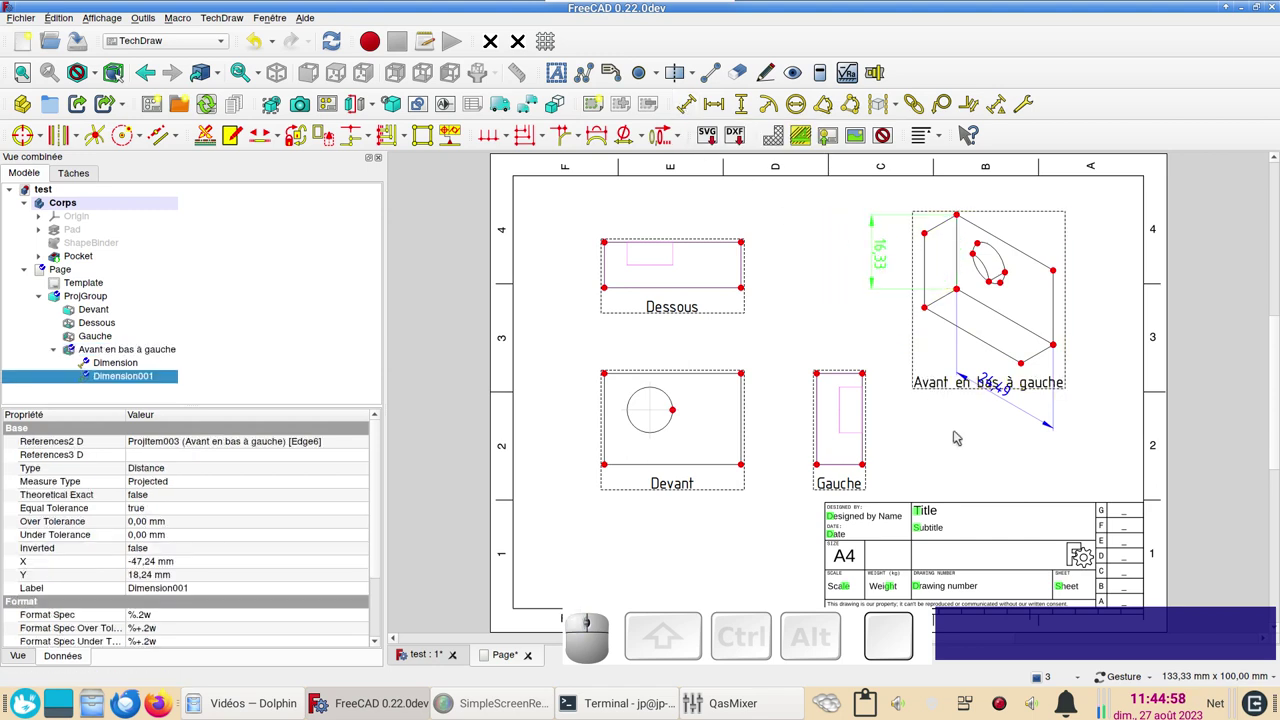
click(975, 455)
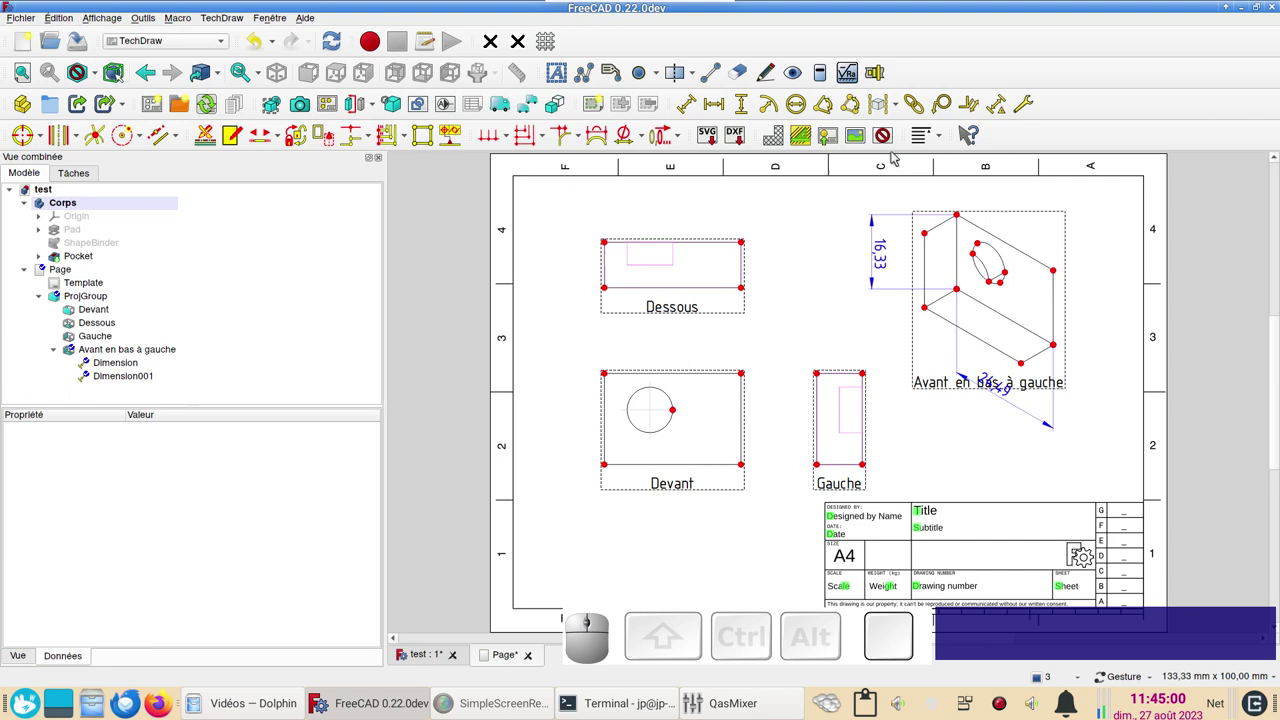
click(894, 140)
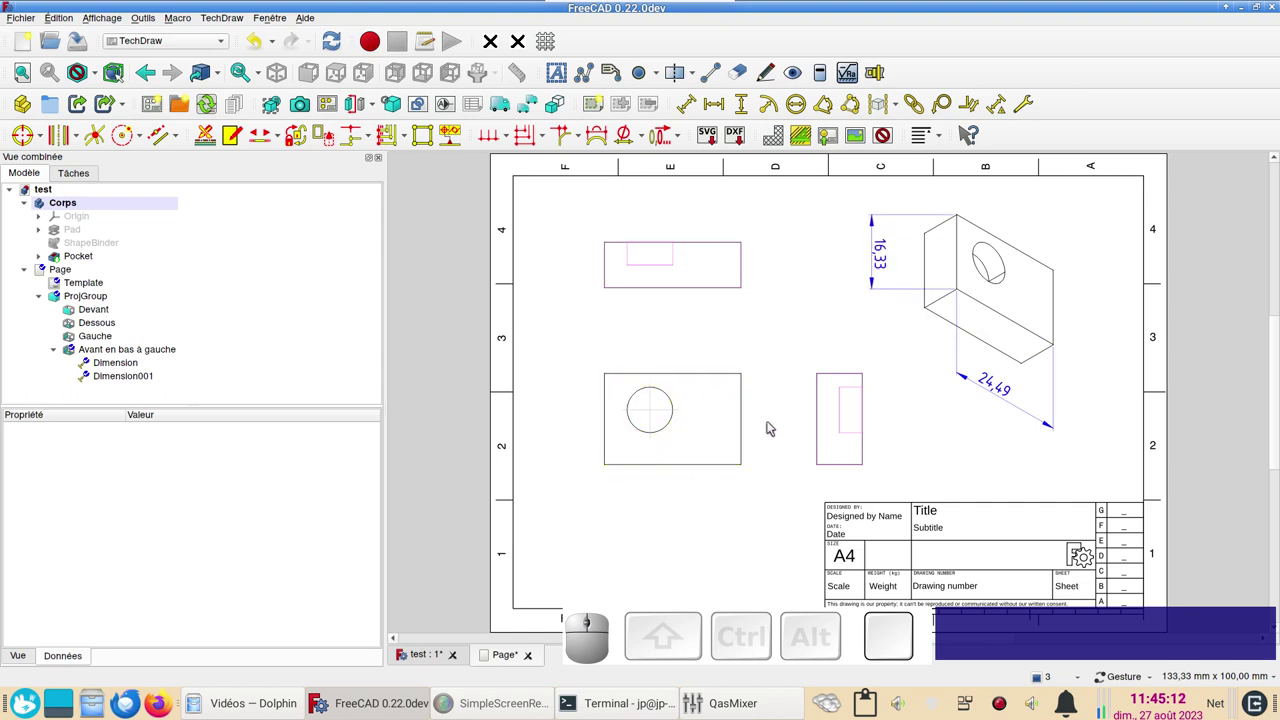
Select the block's top-left 3D edge and start the TechDraw Link Dimension task
click(428, 656)
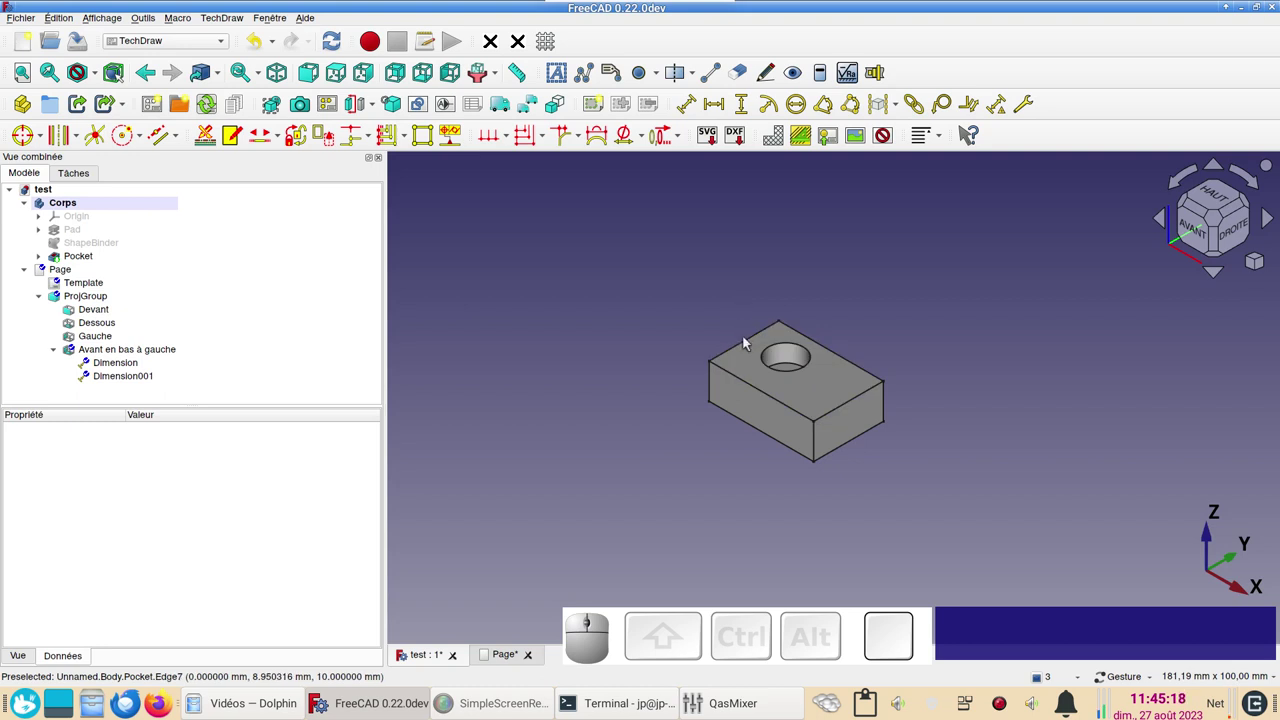
click(747, 348)
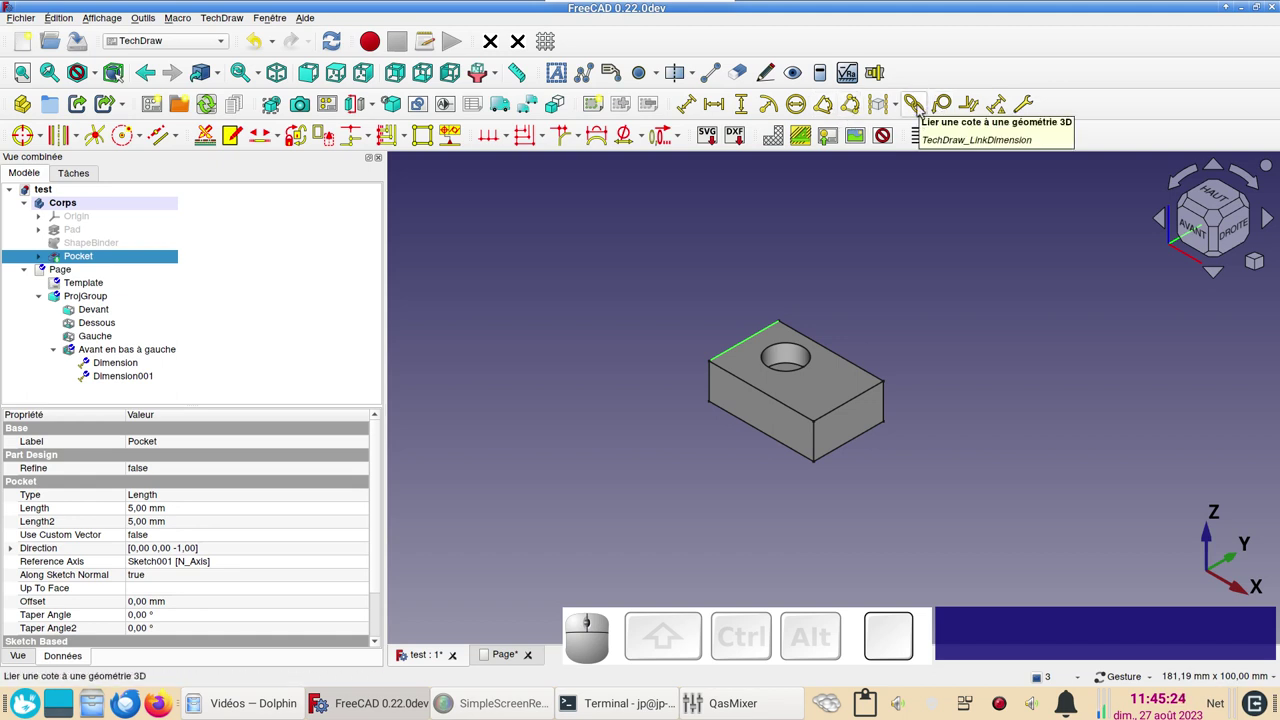
click(923, 110)
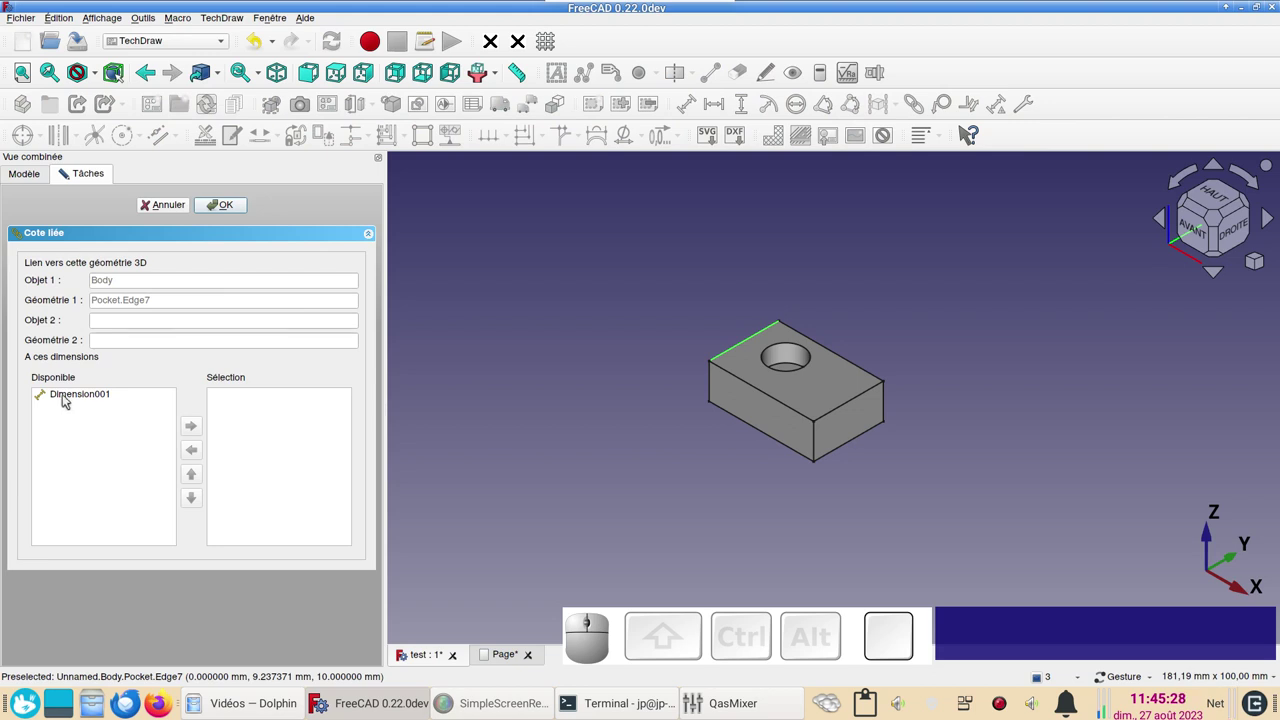
Link Dimension001 to the selected Pocket.Edge7 so it reads a true 20
click(68, 398)
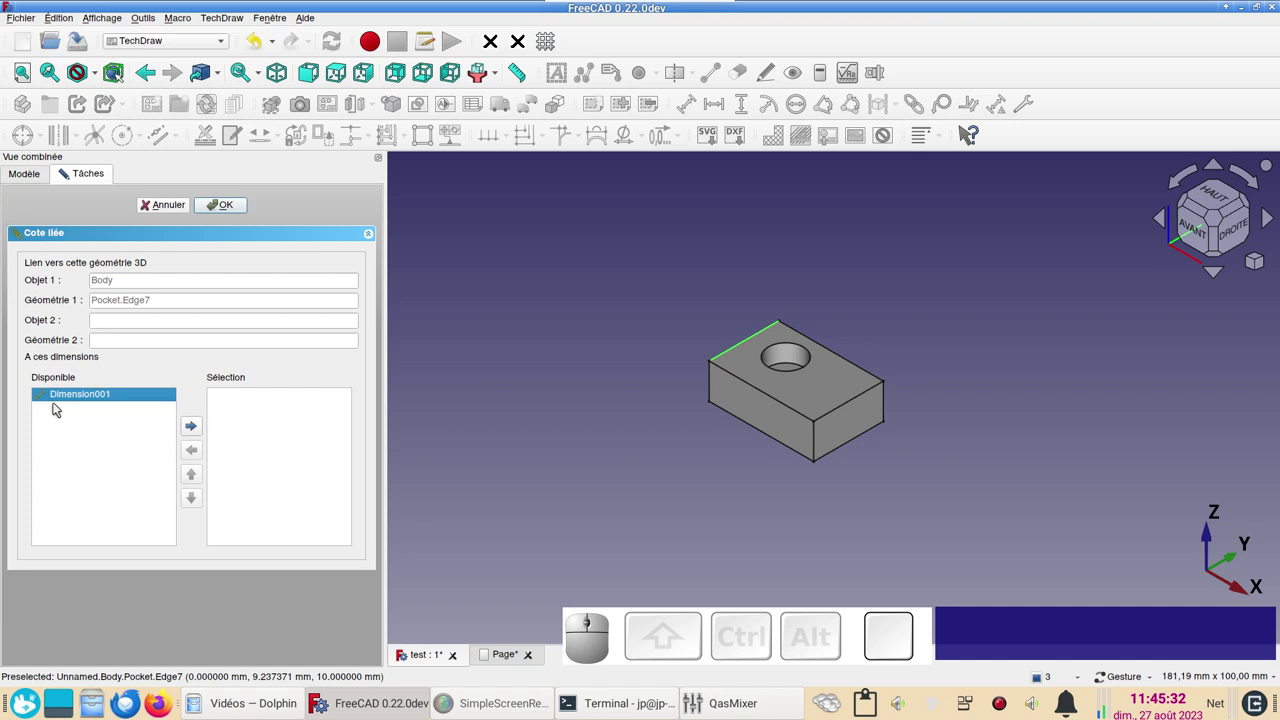
click(67, 395)
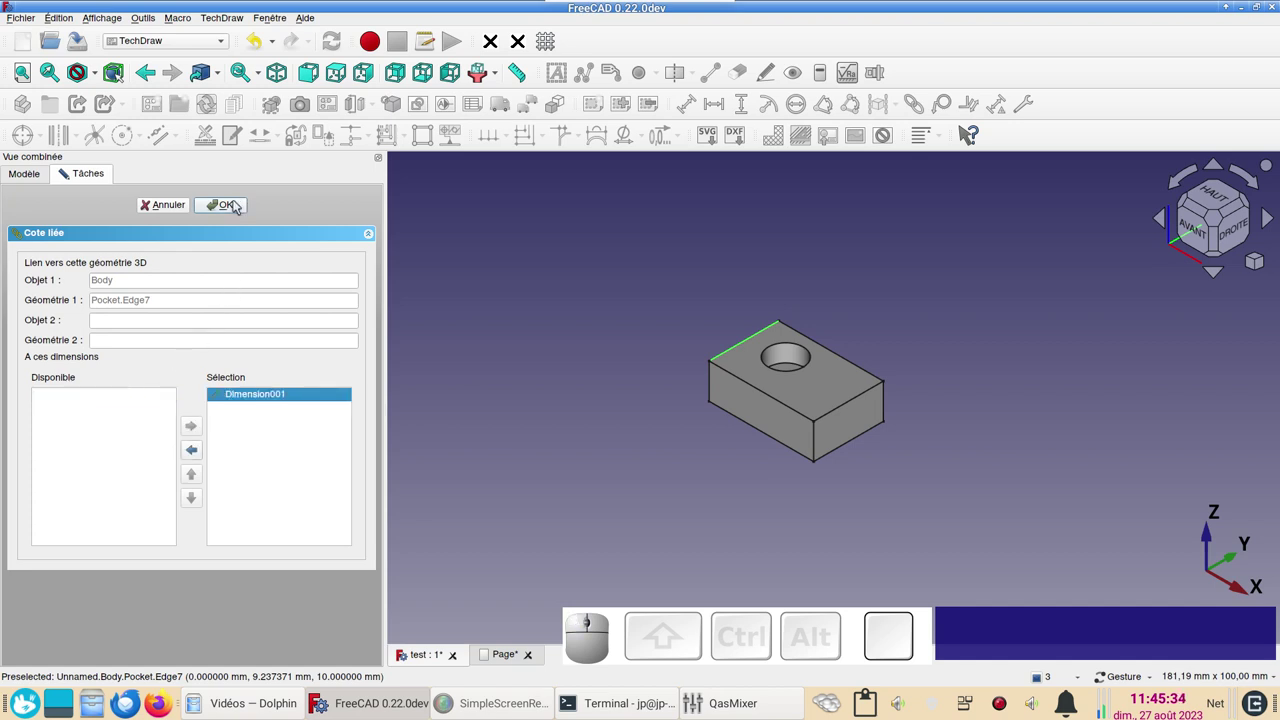
click(240, 206)
Move the 24,49 dimension closer to the block and show its Data properties
click(488, 658)
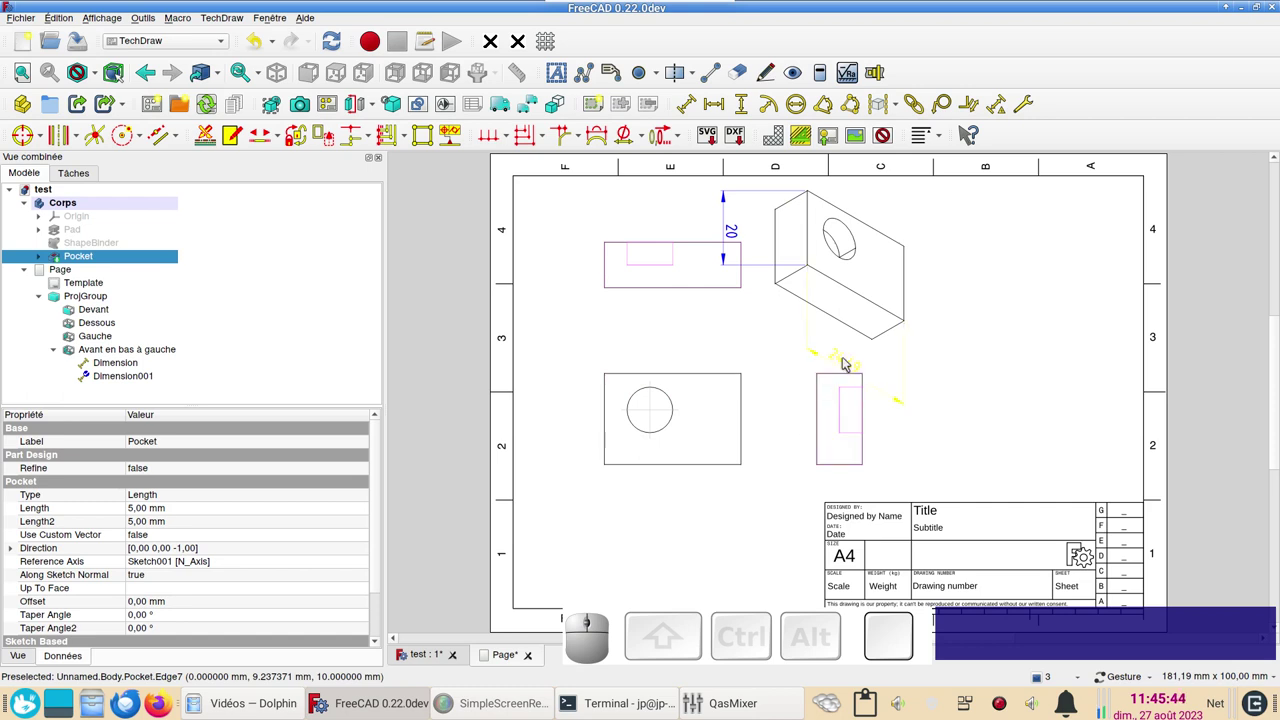
drag(852, 365, 1044, 384)
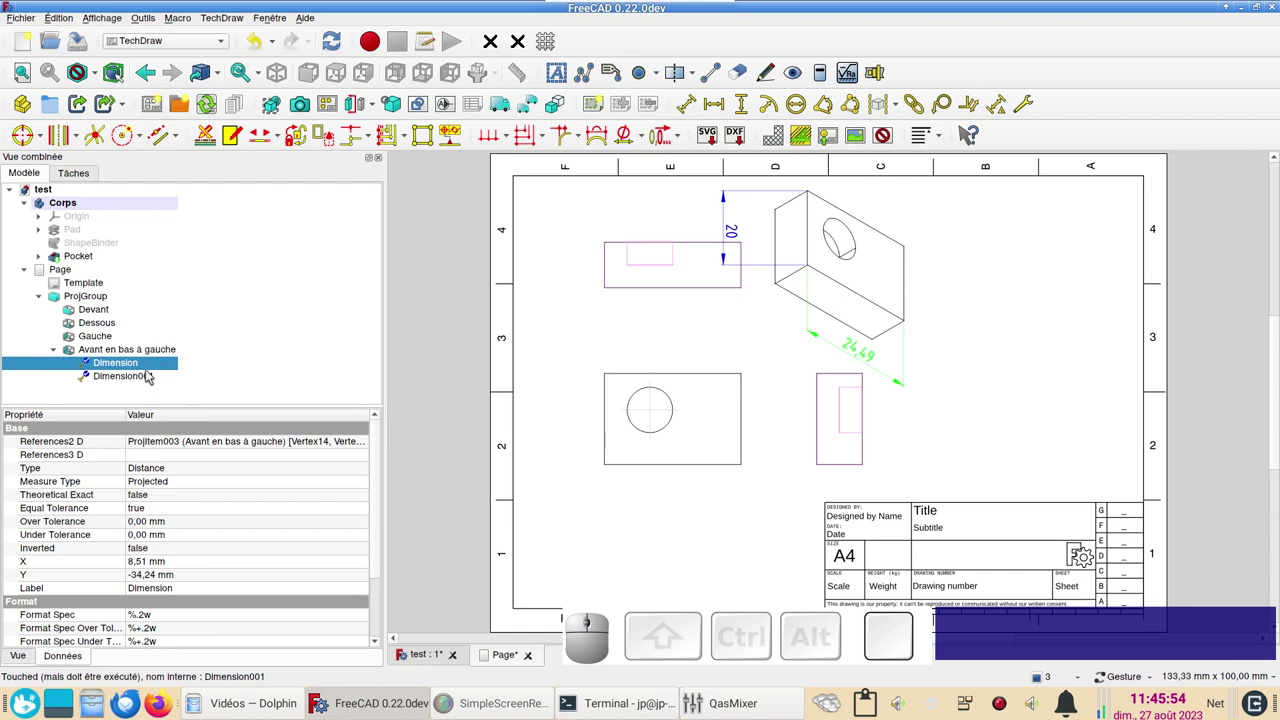
click(150, 369)
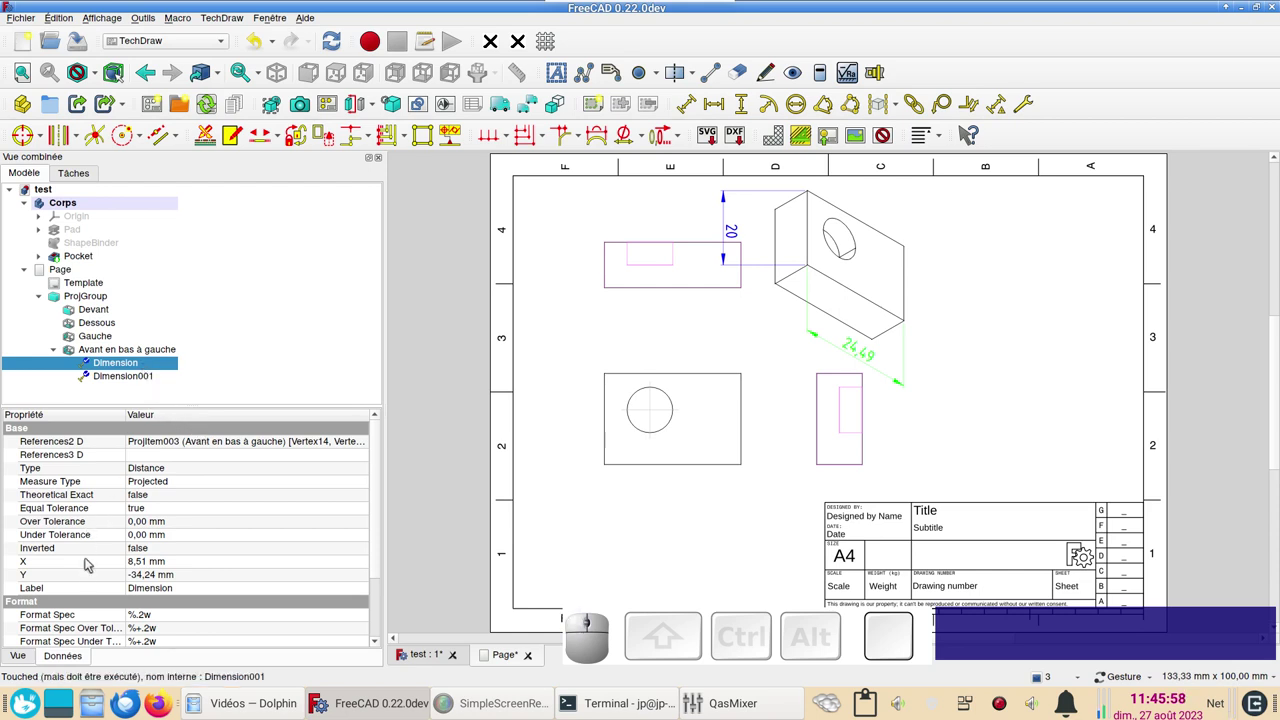
Change the 24,49 dimension's Measure Type from Projected to True, making it read 0
scroll(up, 3)
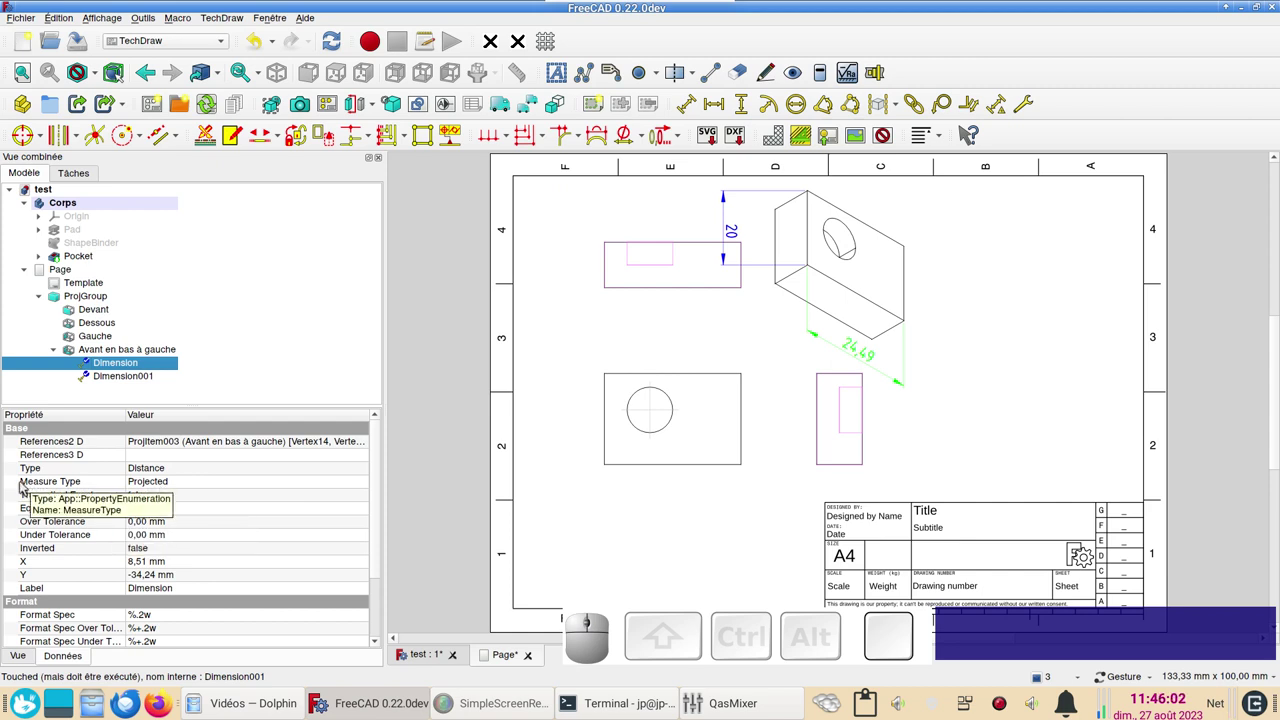
click(171, 482)
click(172, 484)
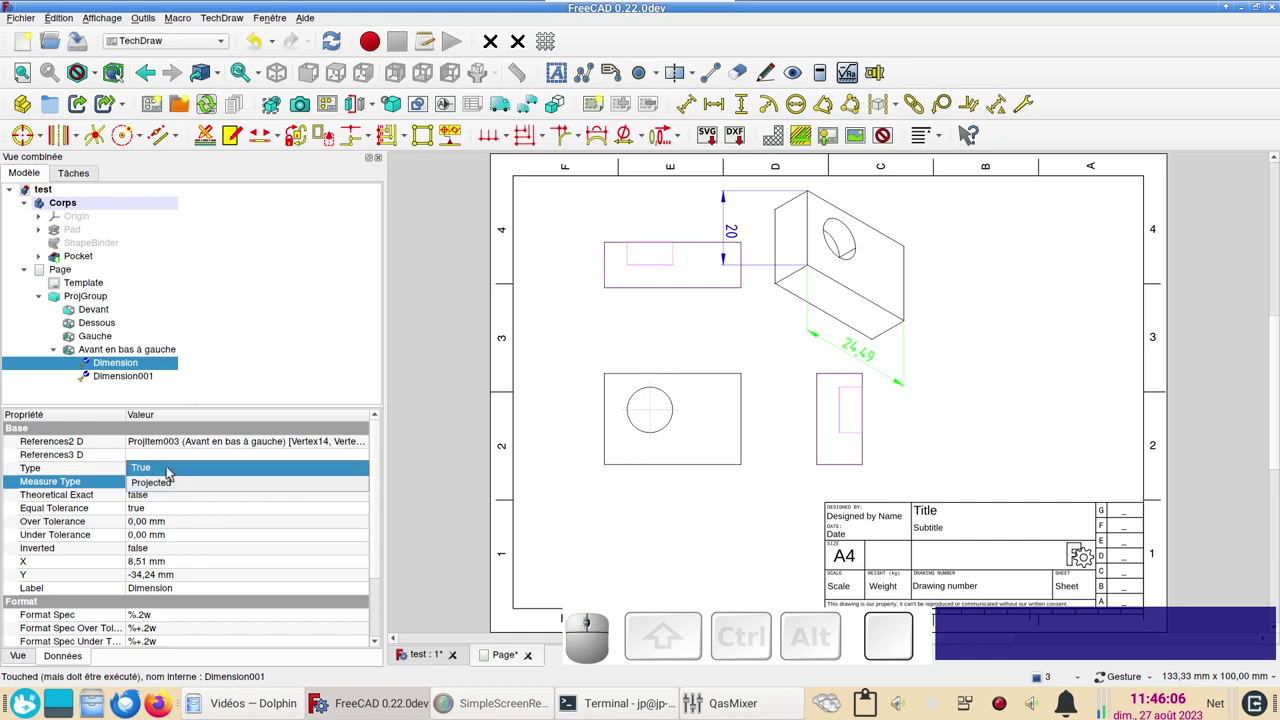
click(174, 472)
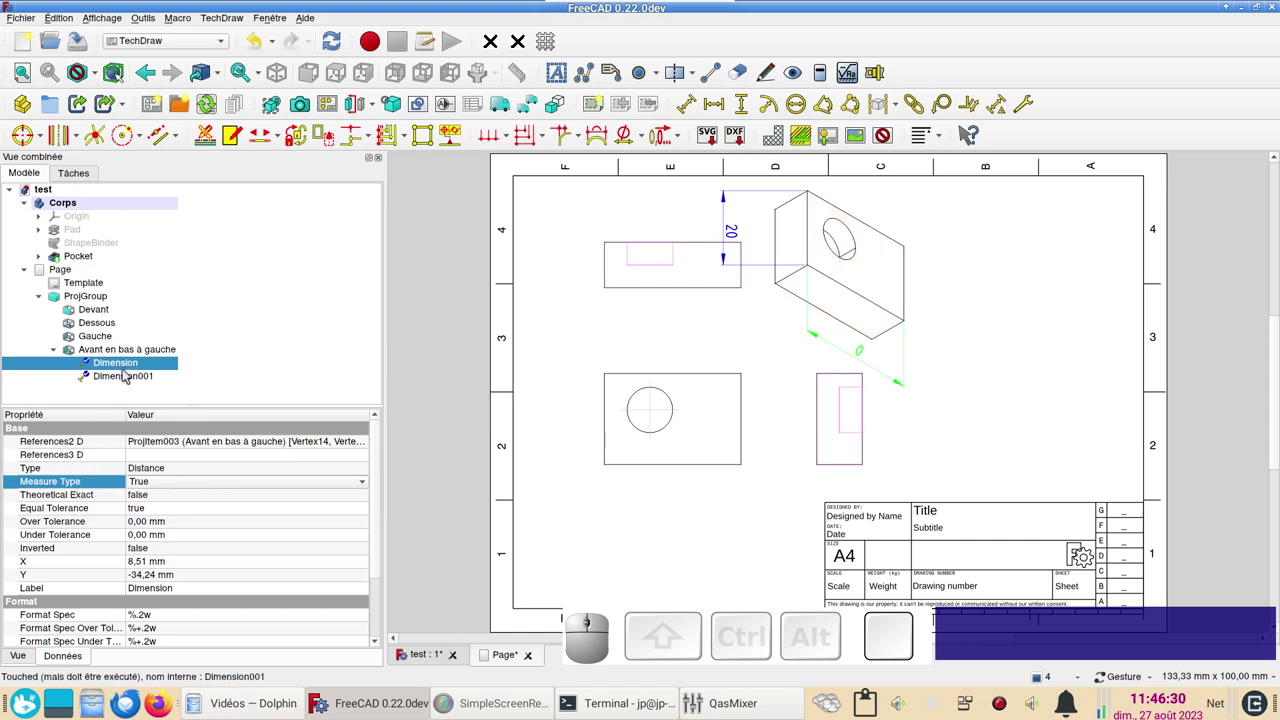
Compare Dimension001's References3D, then return to the lower dimension's References3D
click(131, 380)
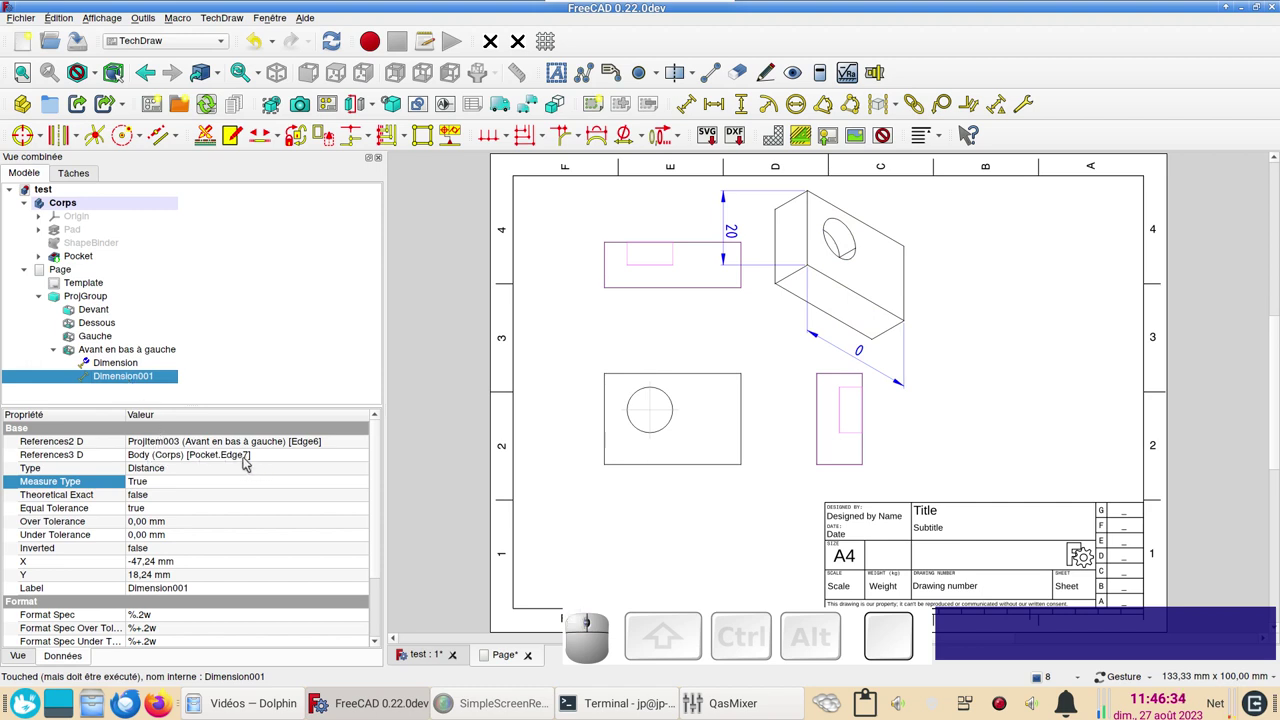
click(120, 366)
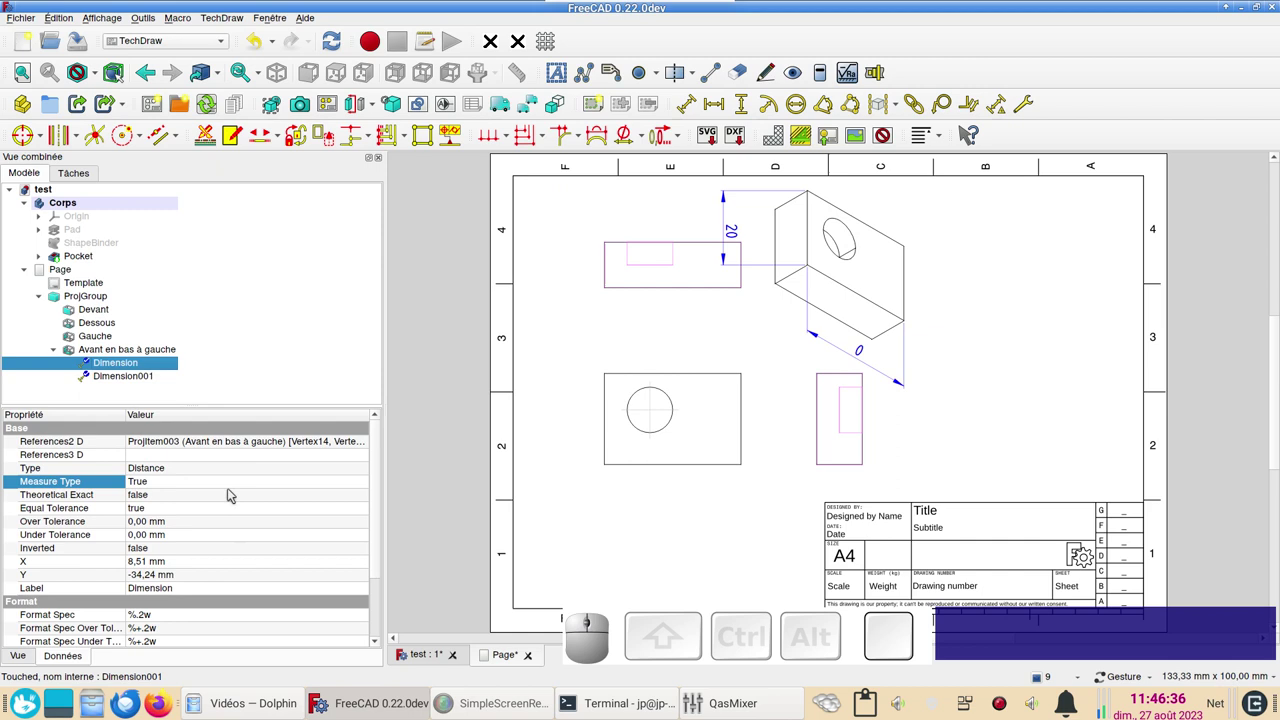
Edit the dimension's References3D link with sub-object selection synced to the 3D view
click(364, 458)
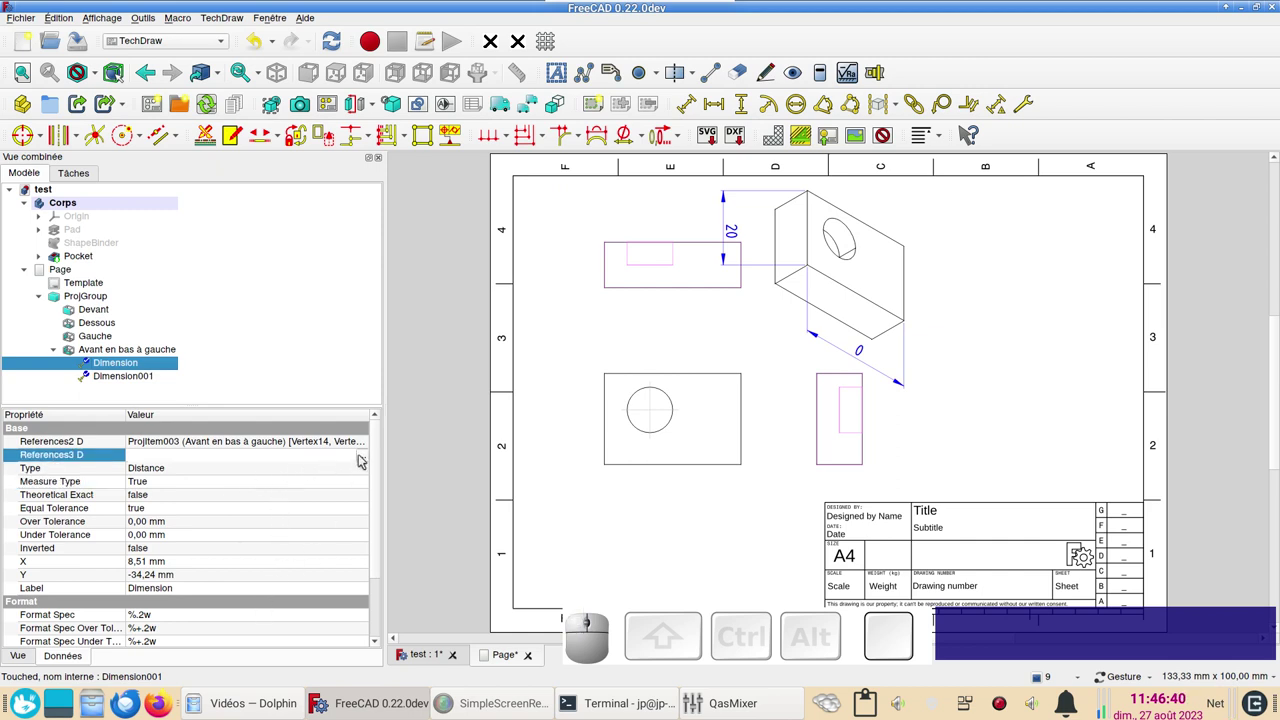
click(365, 458)
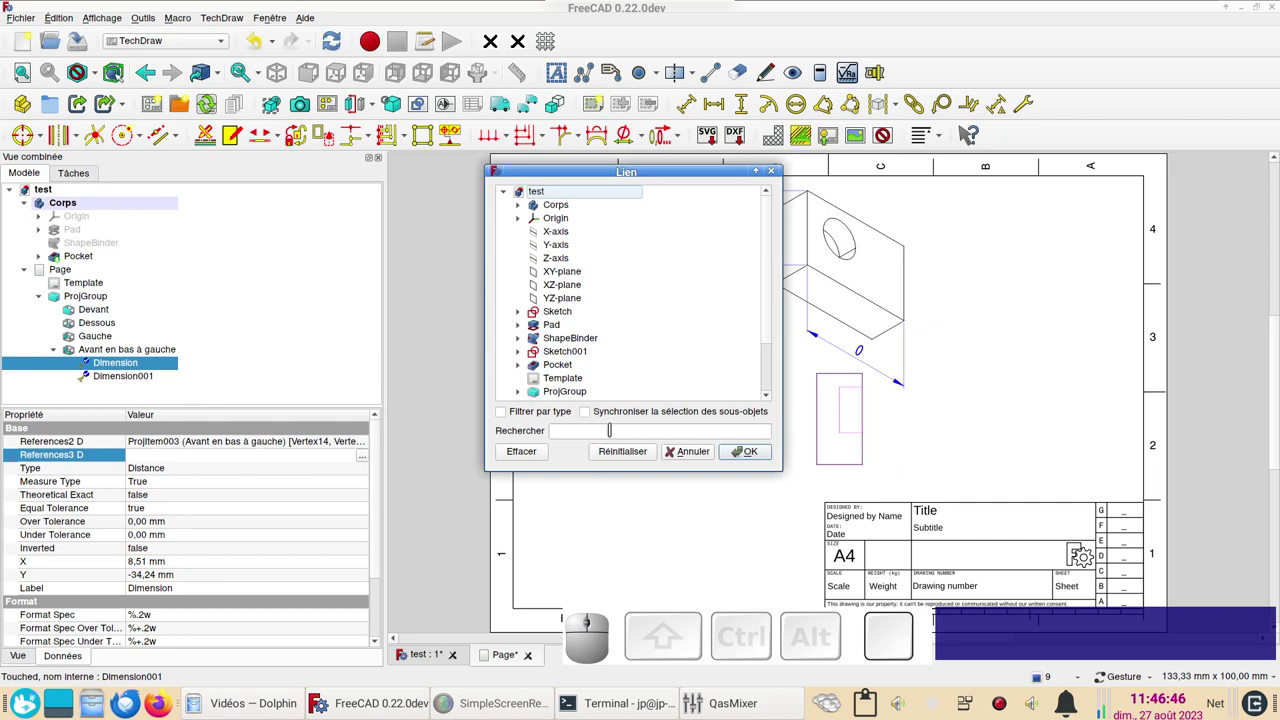
click(590, 415)
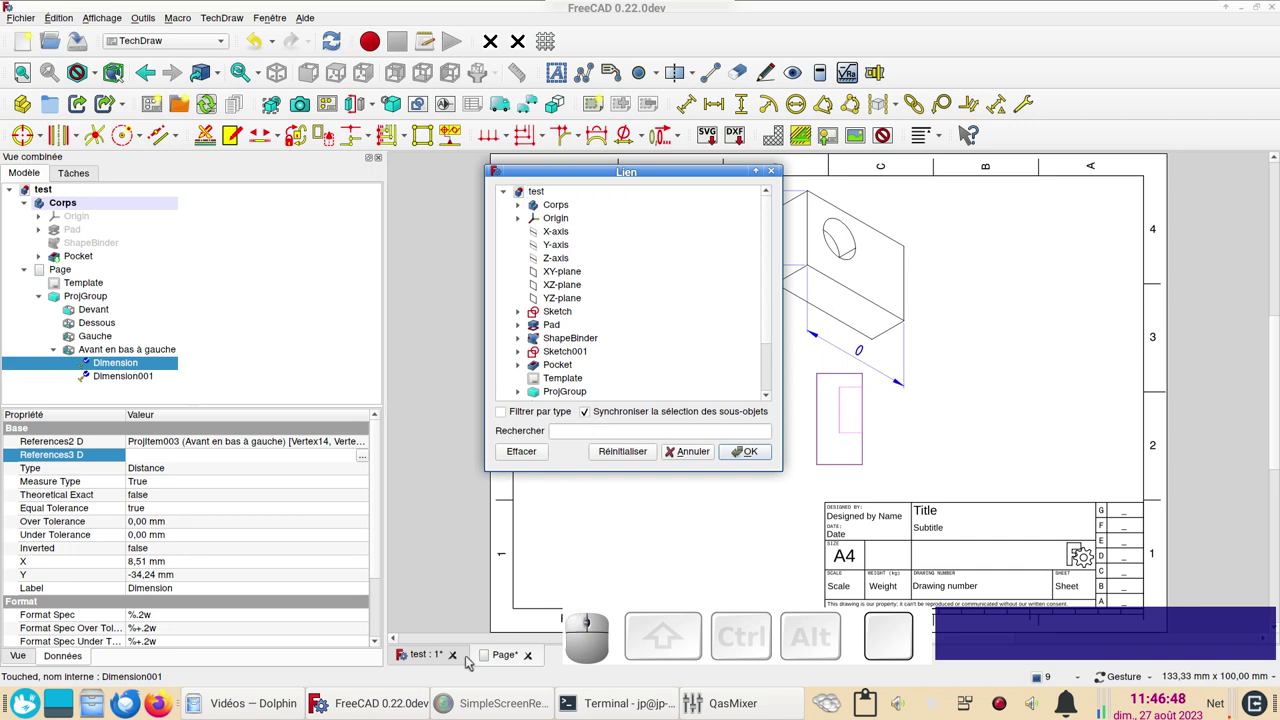
Pick the block's long top-front edge (Pocket Edge4) as the 3D reference and return to the page
click(426, 659)
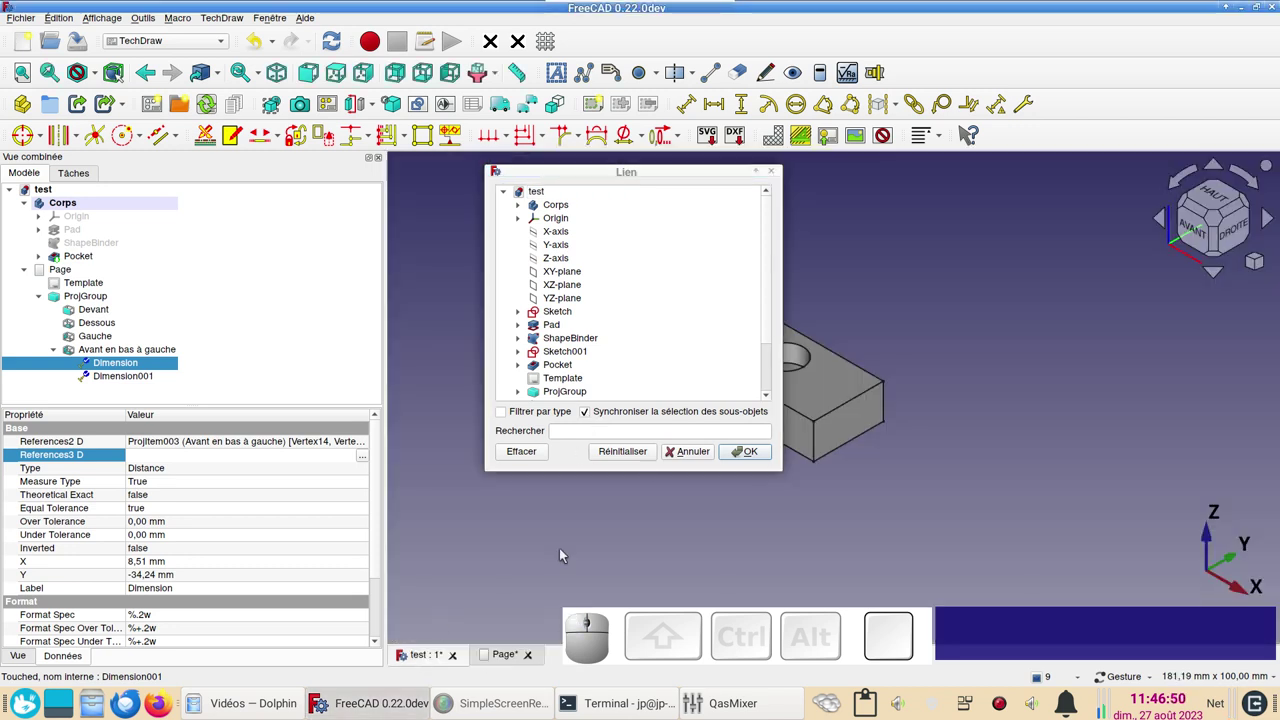
click(713, 176)
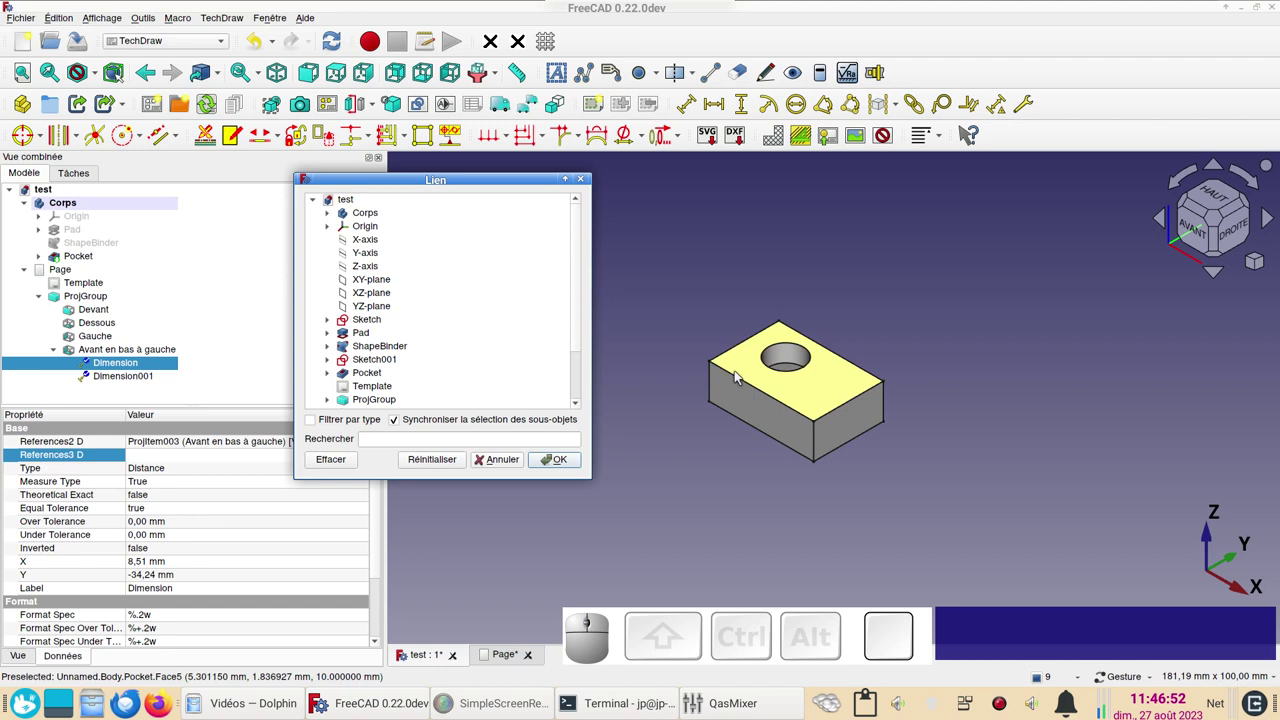
click(745, 384)
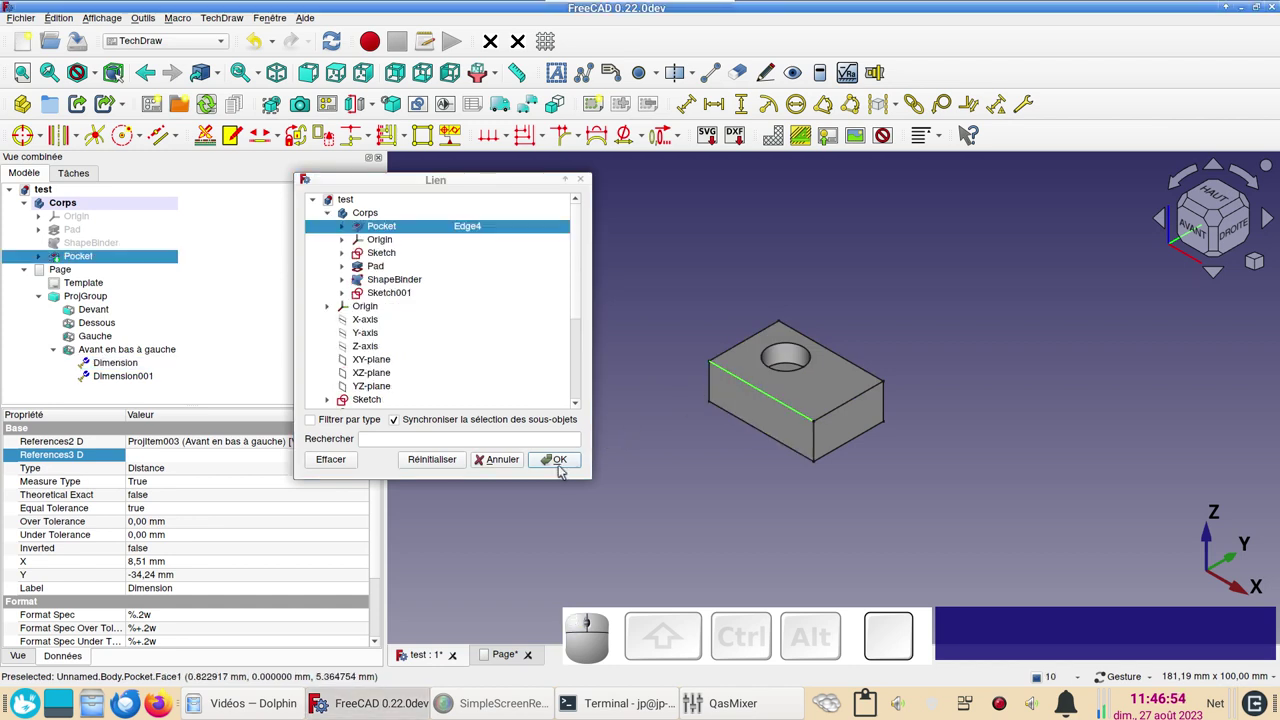
click(567, 464)
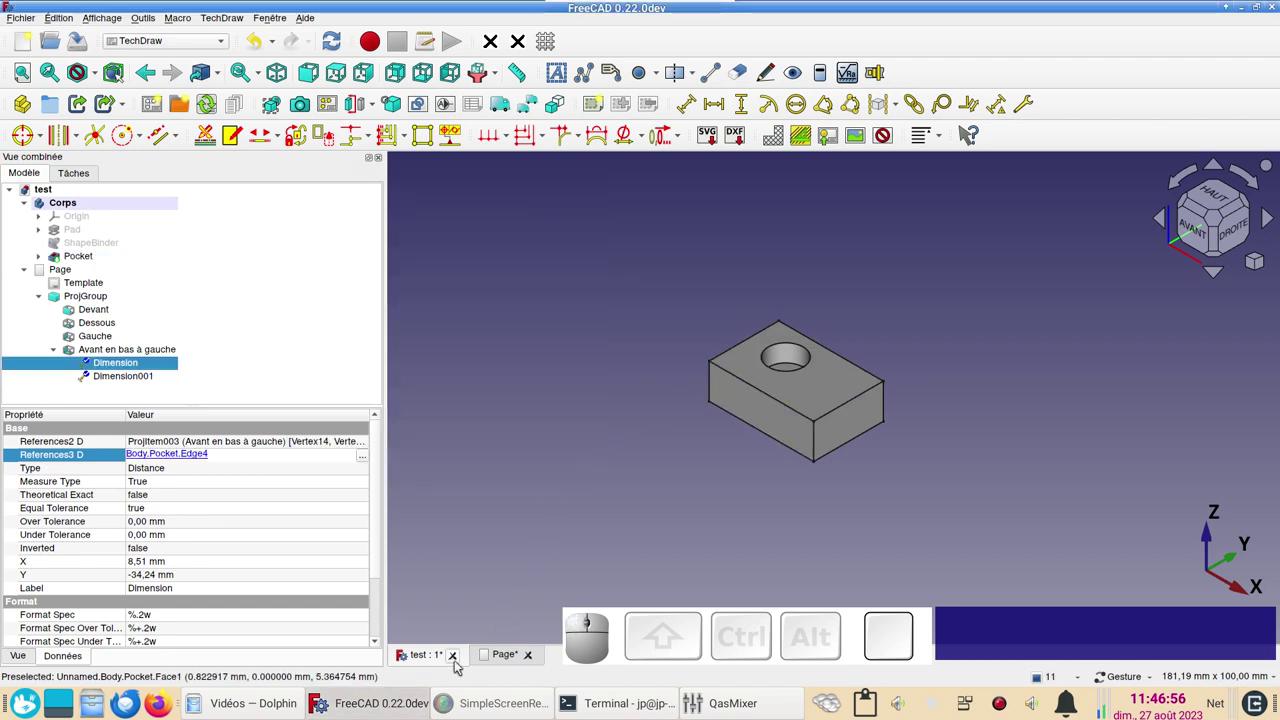
click(488, 659)
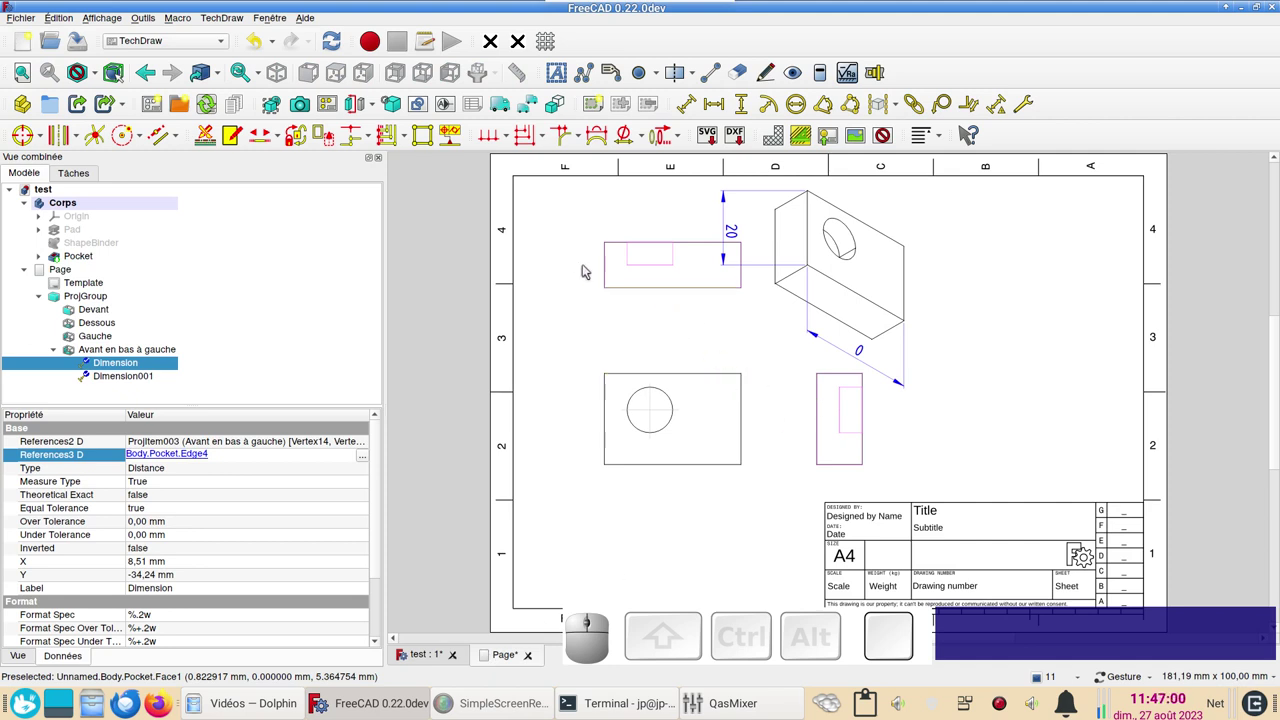
Recompute so the dimension reads a true 30, and move the isometric view toward the upper right
click(221, 112)
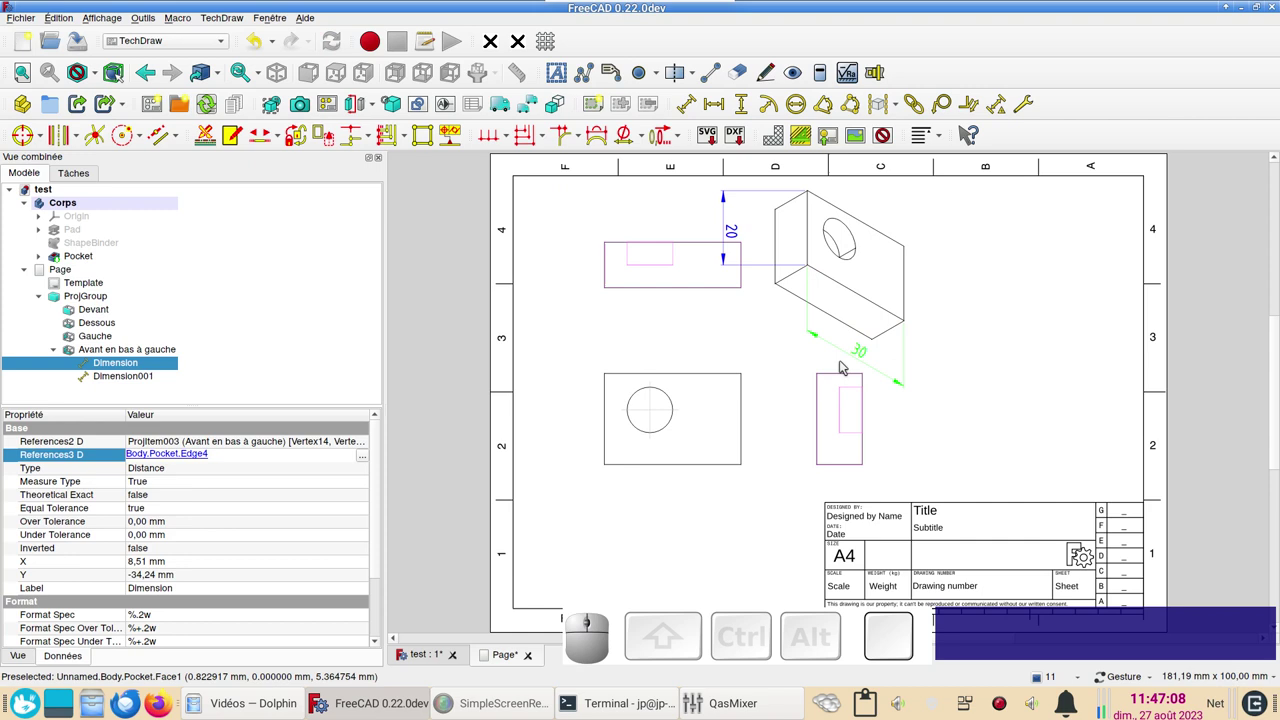
click(892, 145)
drag(843, 361, 978, 425)
click(892, 137)
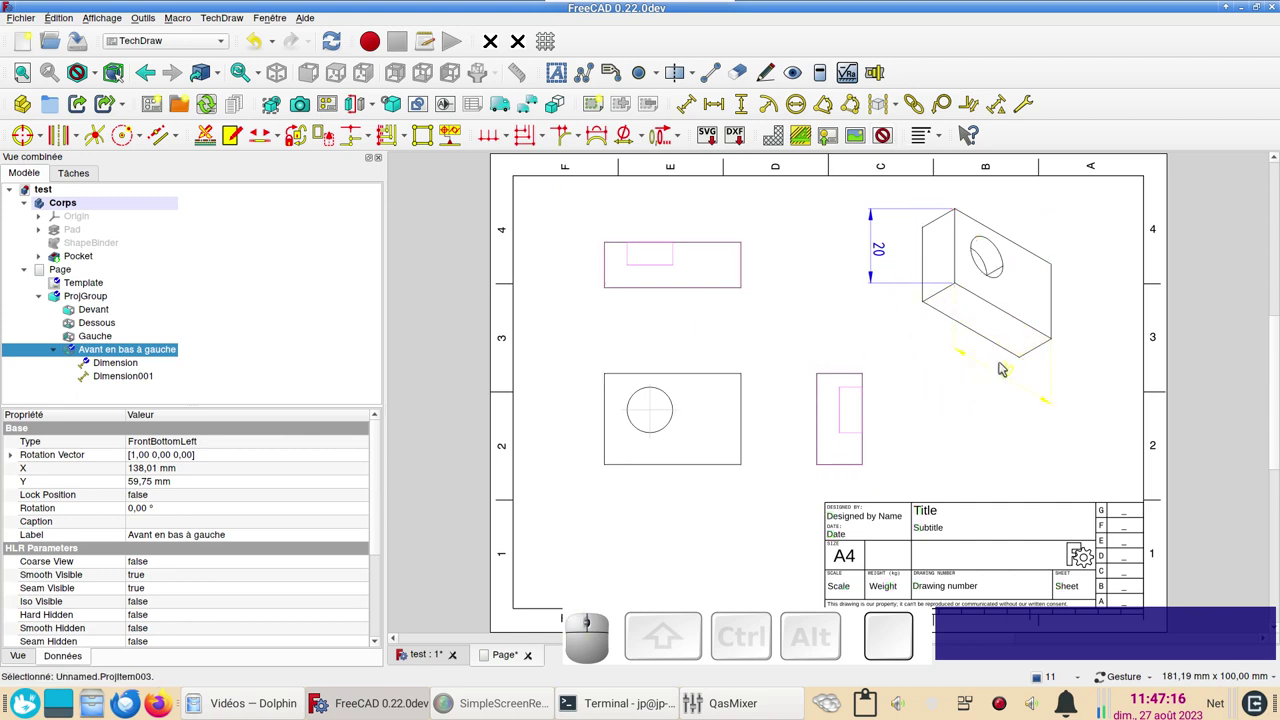